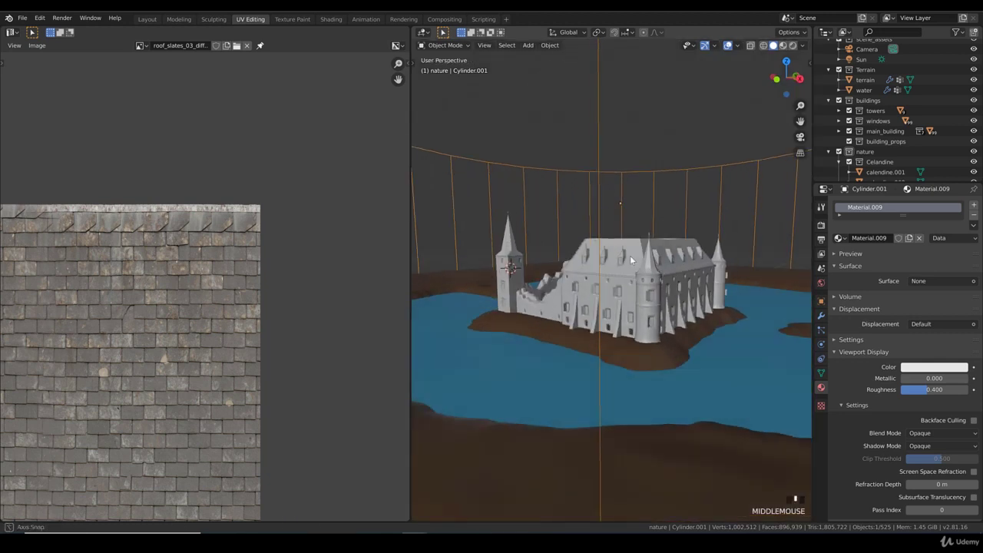
# Select the water object surrounding the castle island
pyautogui.scroll(-3)
pyautogui.middleClick(638, 281)
pyautogui.scroll(3)
pyautogui.scroll(3)
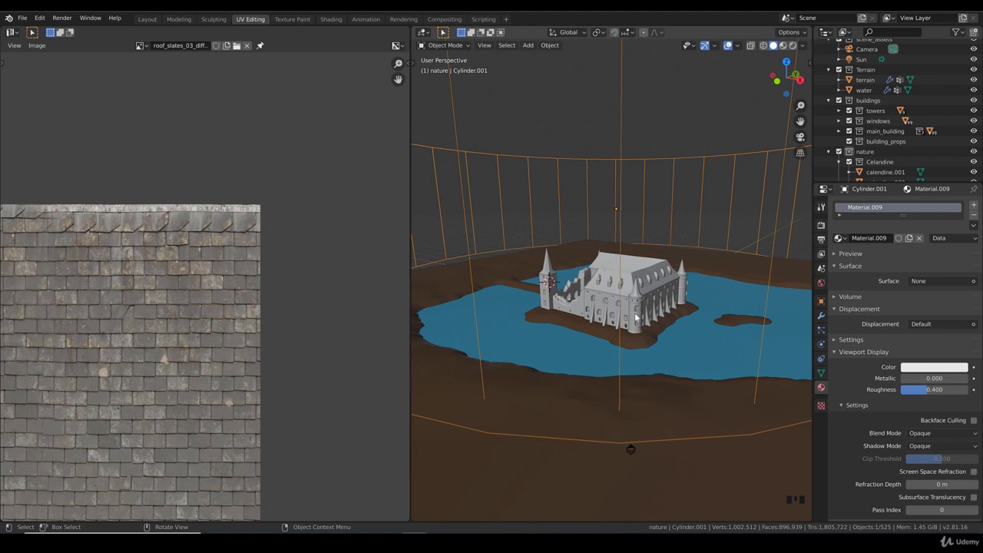
pyautogui.click(704, 345)
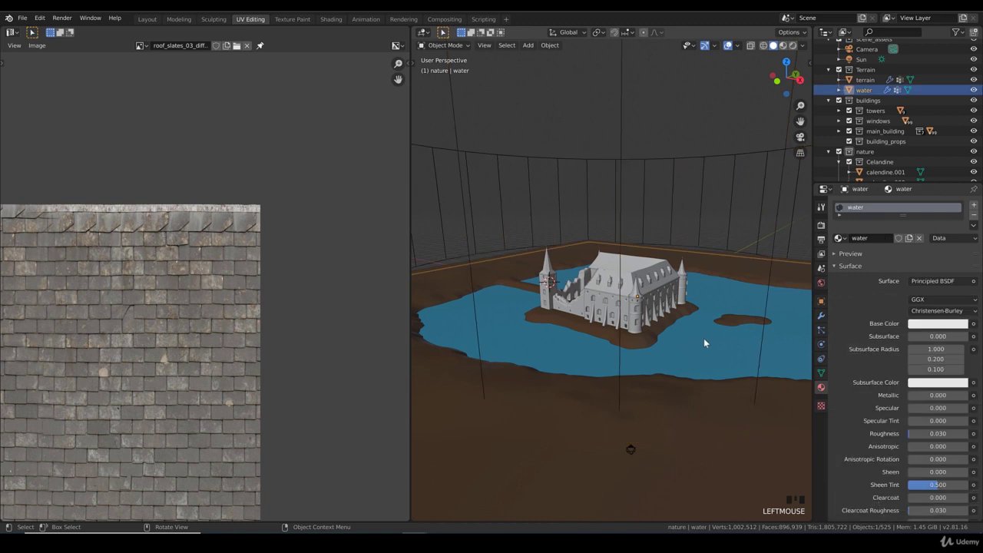
# Show the water's mesh data with its vertex groups reed_long and water_leaves
pyautogui.scroll(-3)
pyautogui.scroll(-3)
pyautogui.scroll(3)
pyautogui.scroll(3)
pyautogui.click(821, 372)
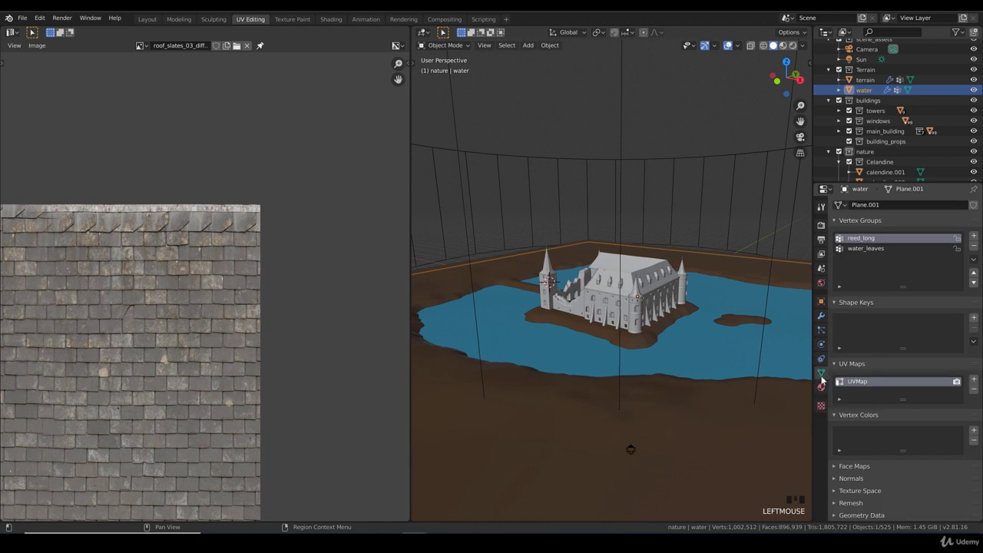
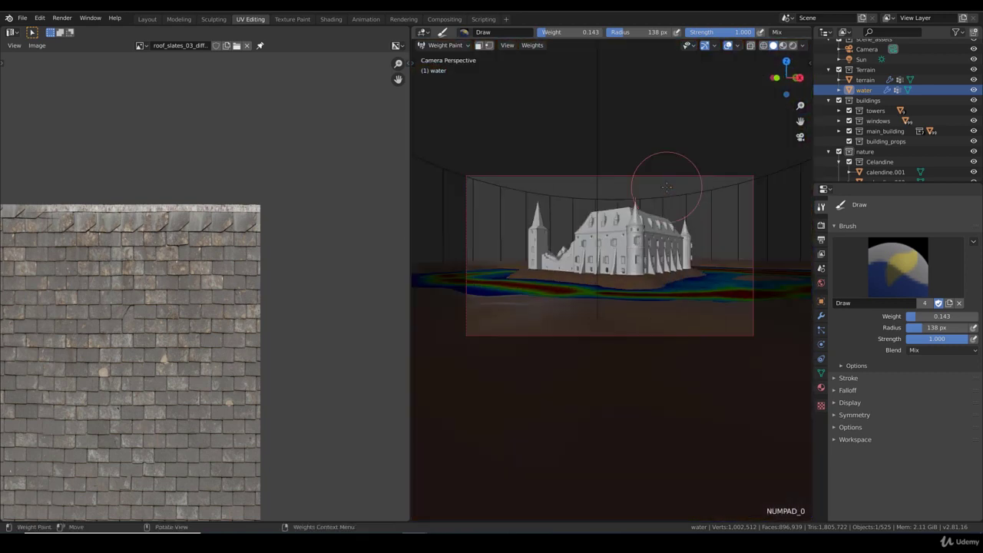
# Check the painted shoreline weights from a top-down view
pyautogui.press('KP_7')
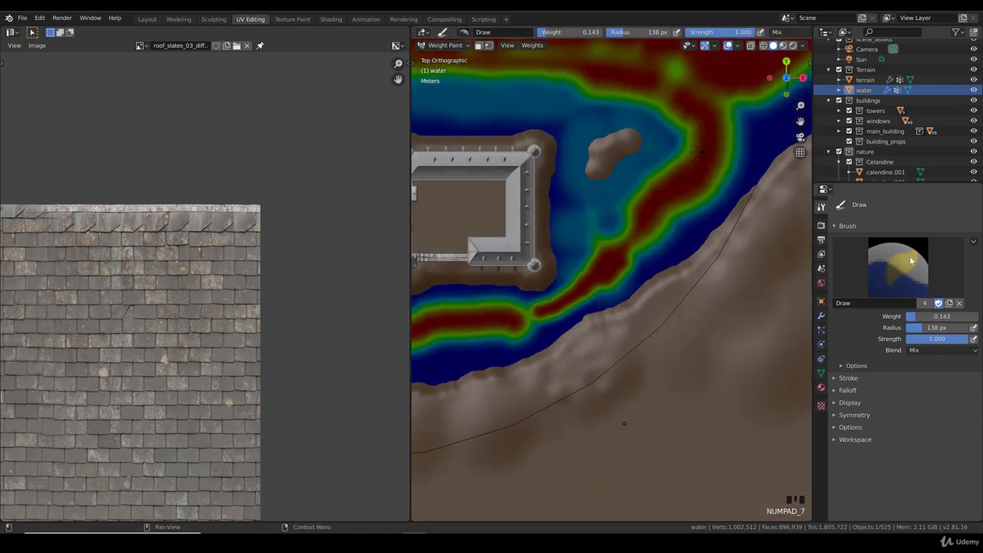
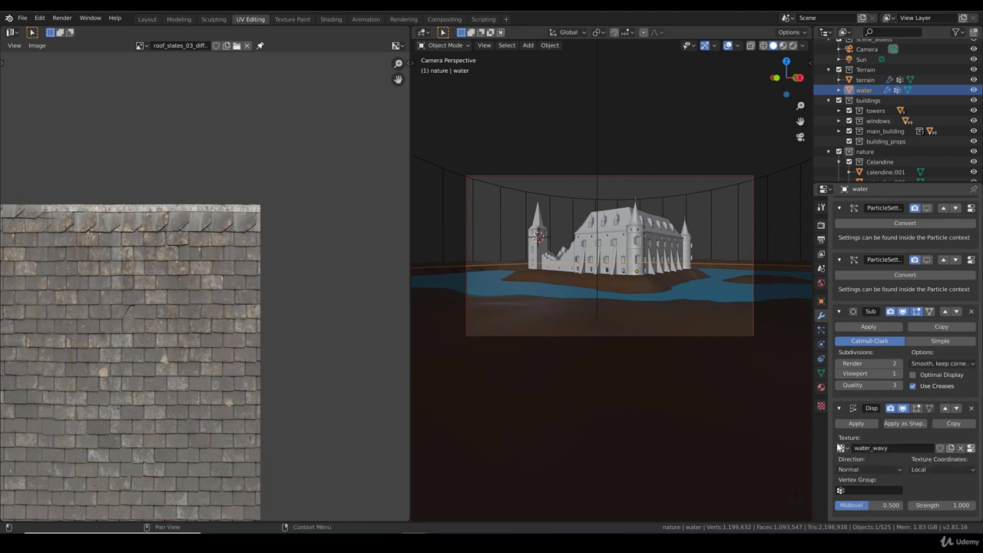
# Load water_disp.png into the water_wavy texture so the water shows ripples
pyautogui.click(822, 409)
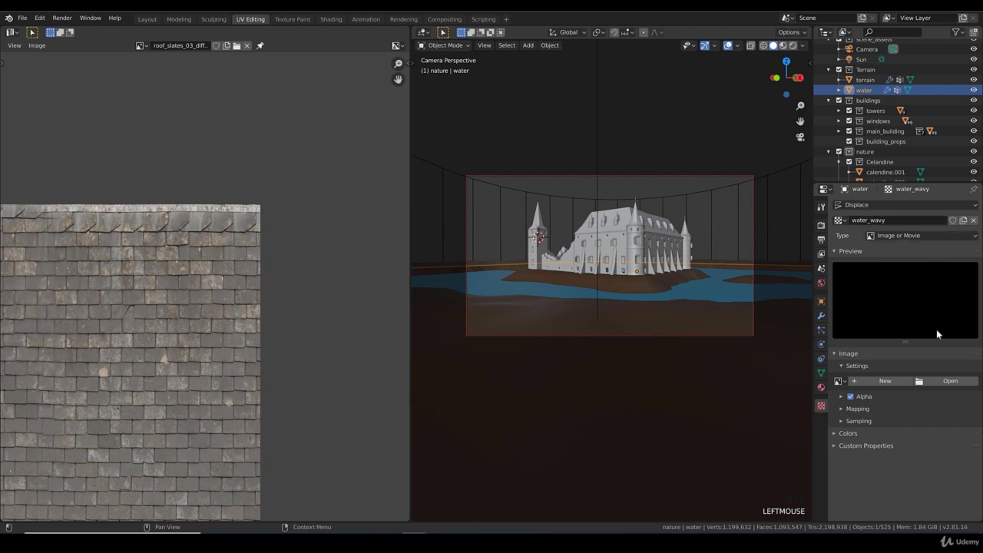
pyautogui.moveTo(947, 381); pyautogui.dragTo(414, 153)
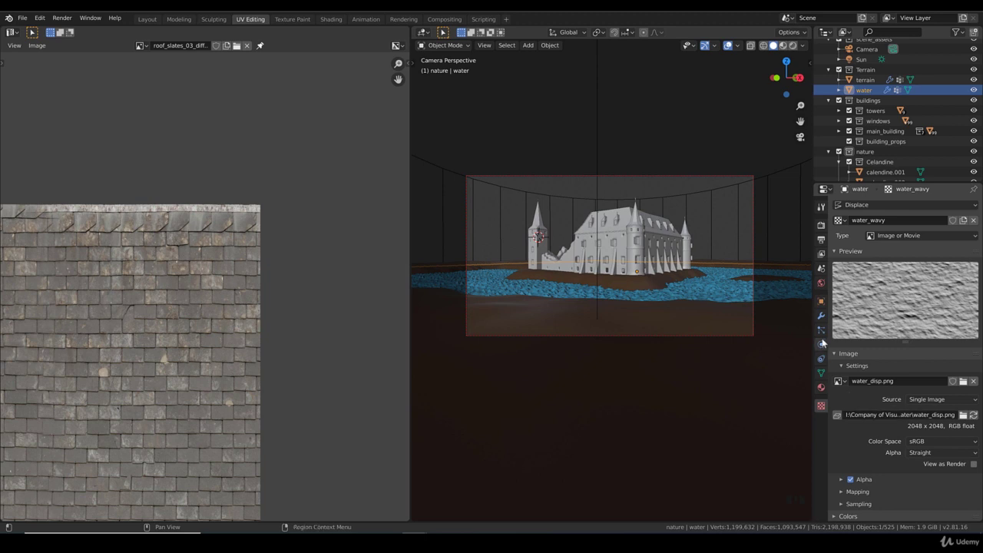
# Preview the water's Subdivision Surface waves at viewport level 2 in the Modifier panel
pyautogui.click(825, 317)
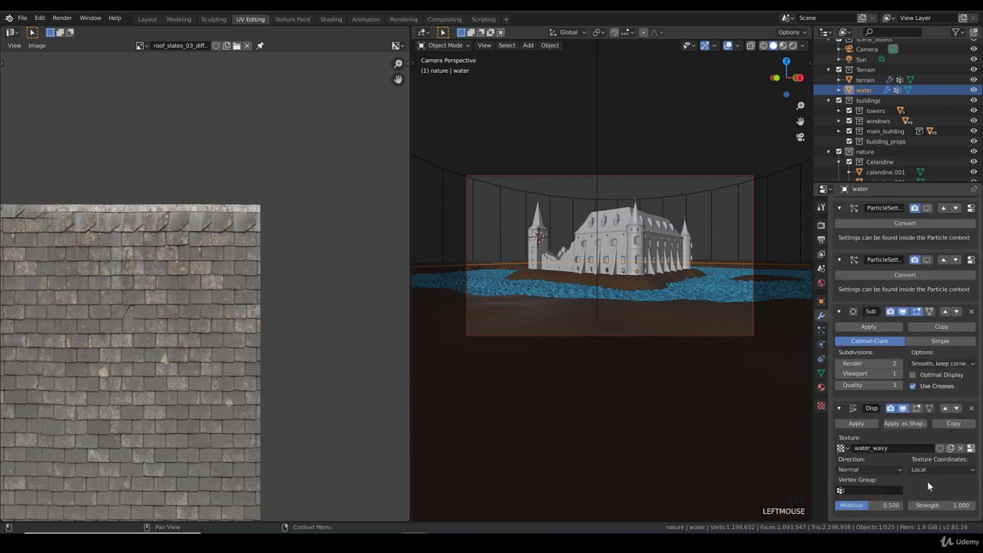
pyautogui.moveTo(929, 471); pyautogui.dragTo(928, 482)
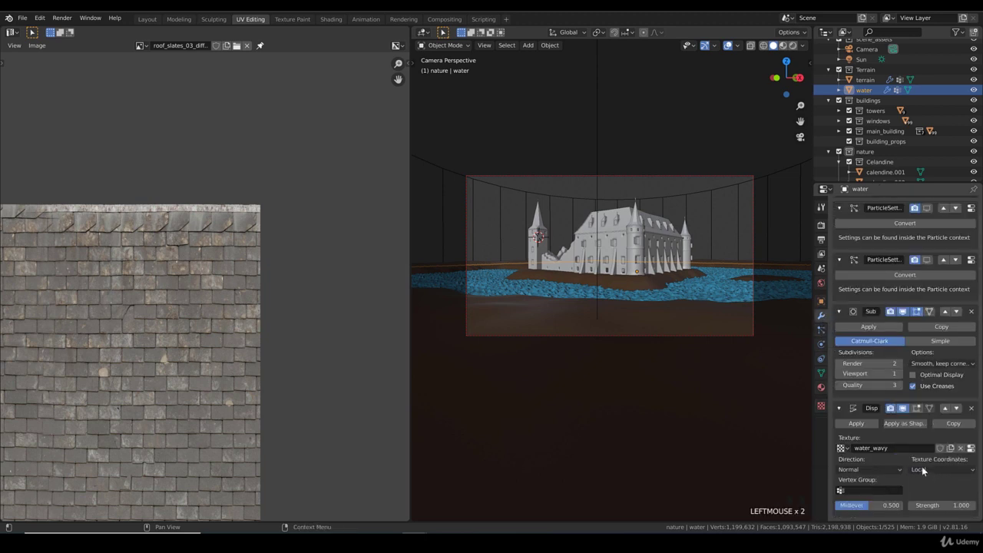
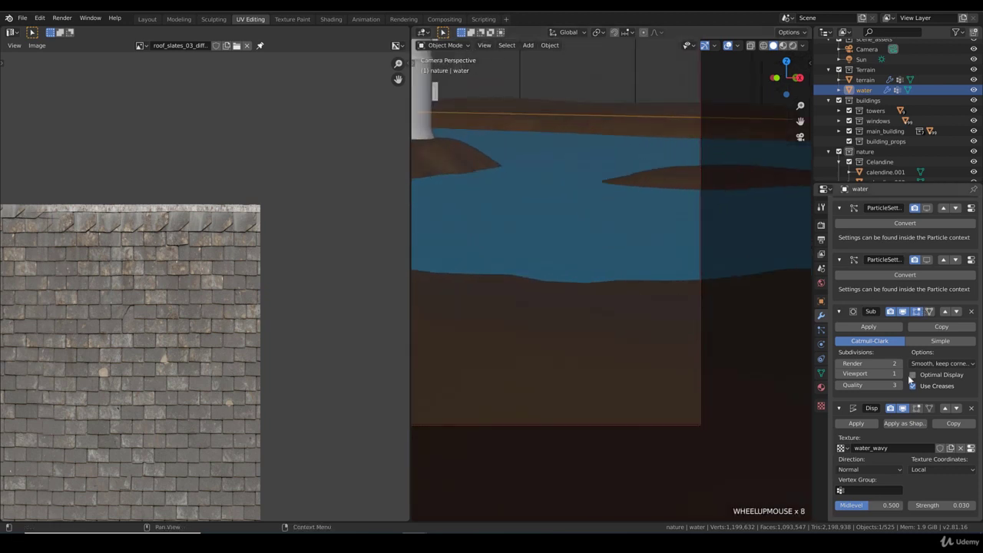
pyautogui.moveTo(901, 376); pyautogui.dragTo(896, 374)
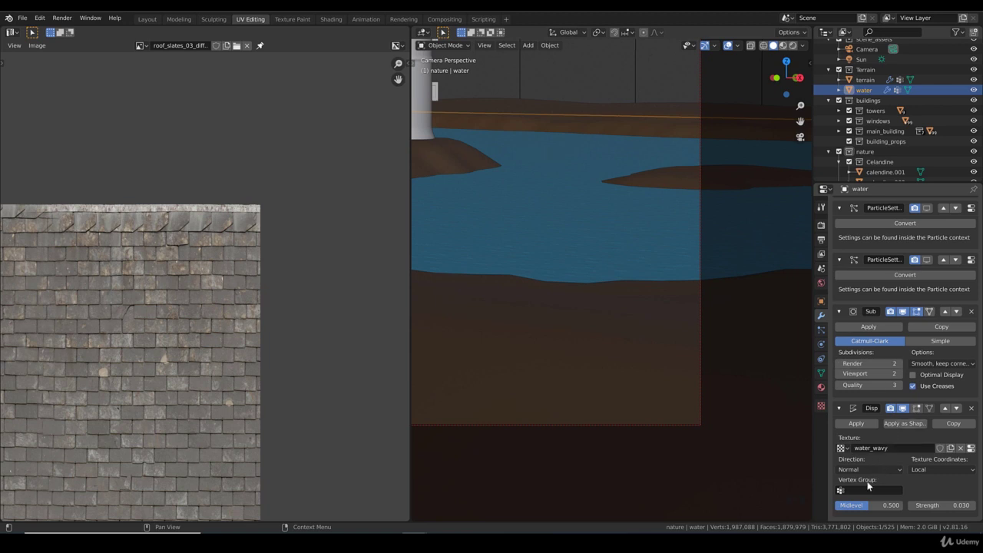
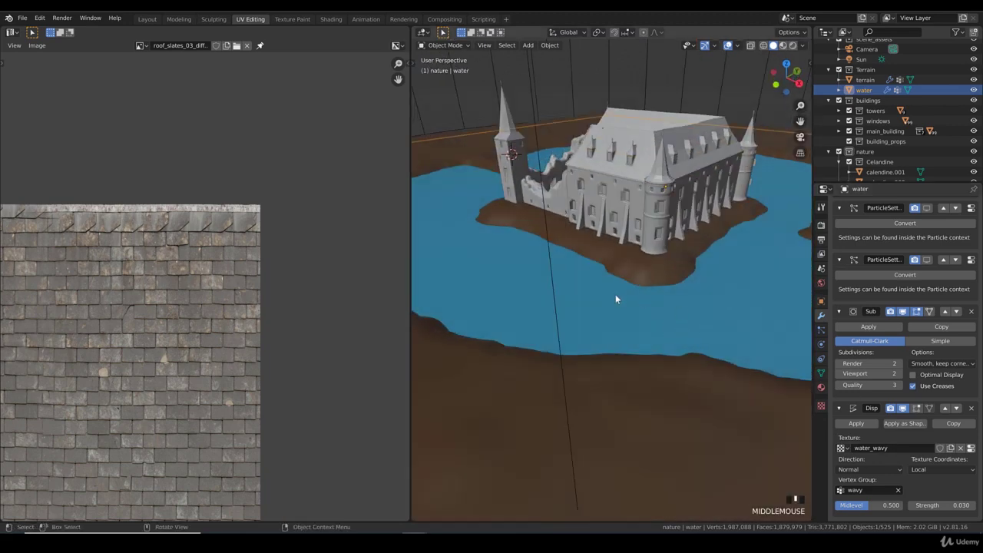
pyautogui.scroll(3)
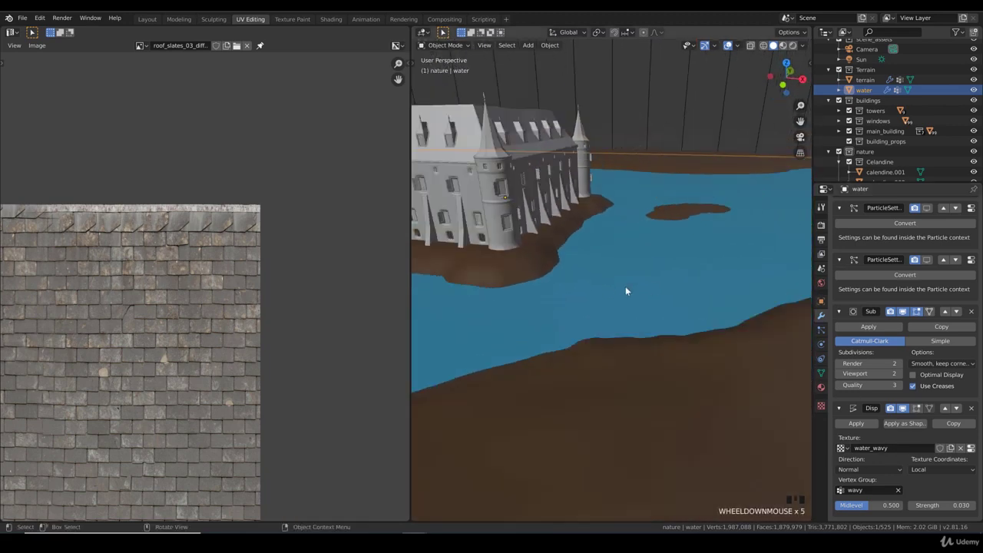
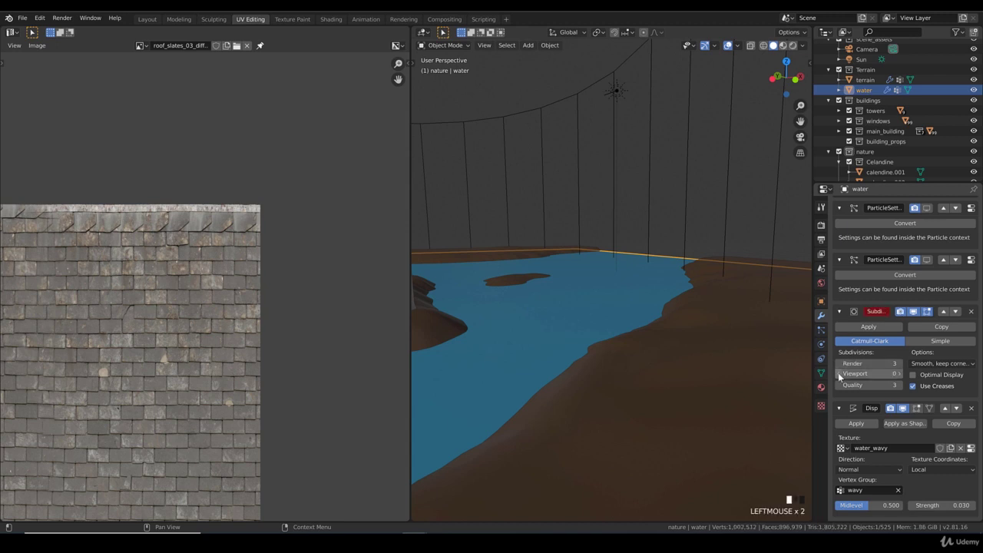
# Move Camera.001 across the island, checking its framing through the camera and from above
pyautogui.press('KP_7')
pyautogui.scroll(-3)
pyautogui.moveTo(613, 282); pyautogui.dragTo(526, 44)
pyautogui.moveTo(527, 43); pyautogui.dragTo(589, 211)
pyautogui.scroll(-3)
pyautogui.press('KP_1')
pyautogui.press('g')
pyautogui.press('KP_7')
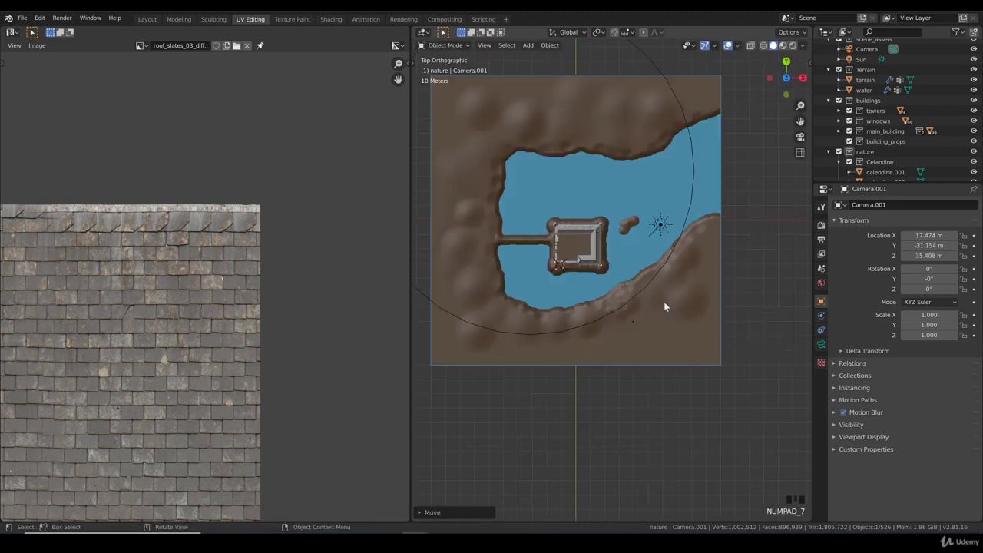
pyautogui.press('KP_0')
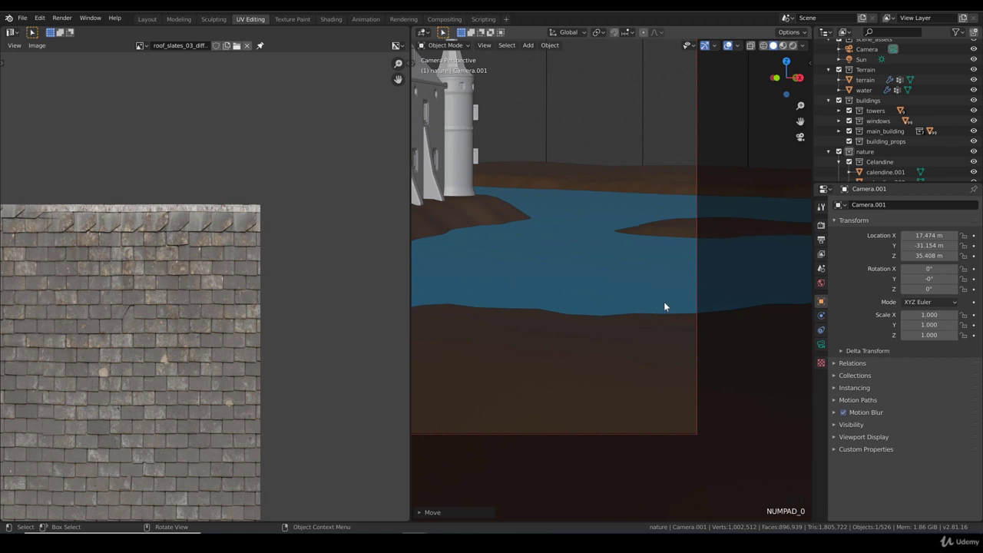
pyautogui.press('KP_7')
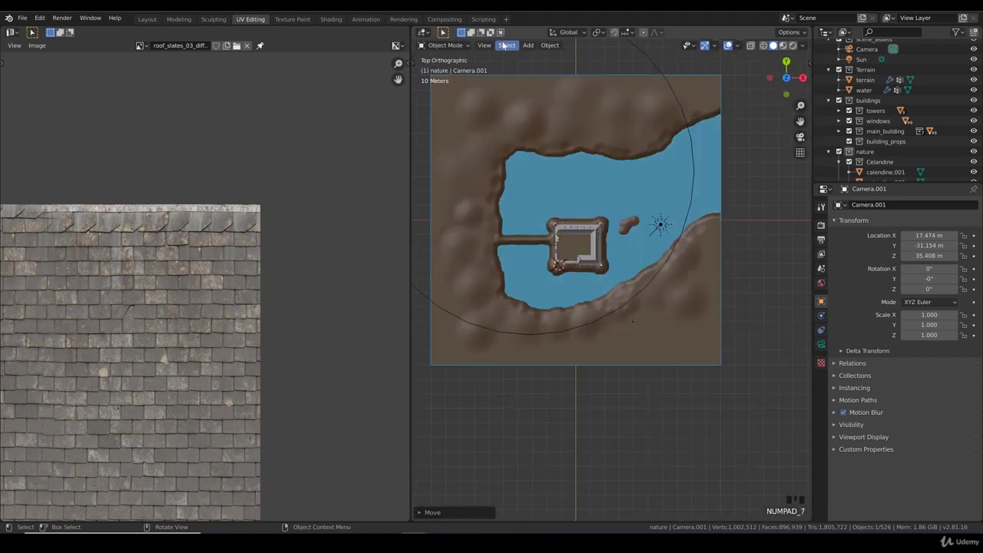
pyautogui.moveTo(489, 44); pyautogui.dragTo(634, 151)
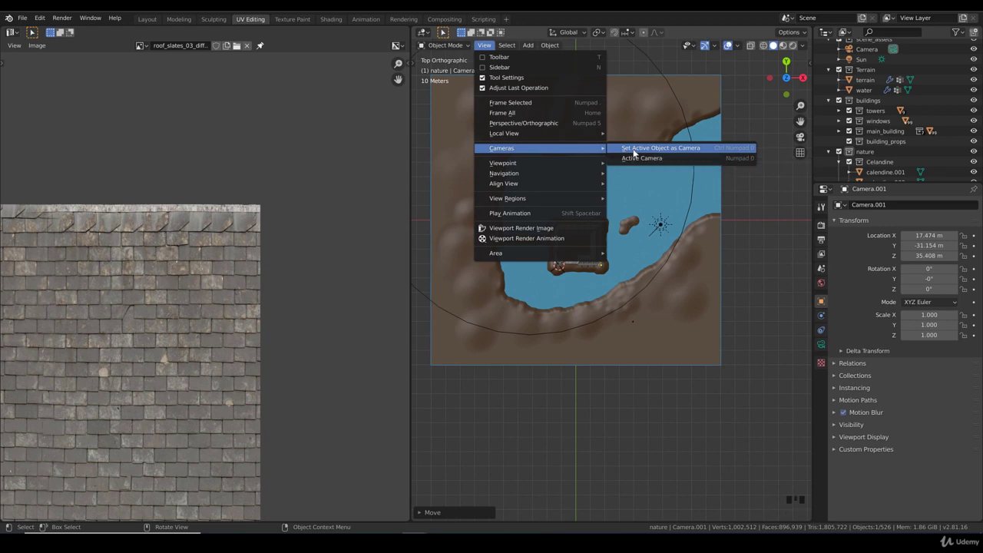
# From Right view, set Camera.001's N-panel transform to Y −53.026 m, Z 41.429 m, 90° X rotation
pyautogui.press('KP_3')
pyautogui.scroll(-3)
pyautogui.scroll(3)
pyautogui.press('g')
pyautogui.scroll(3)
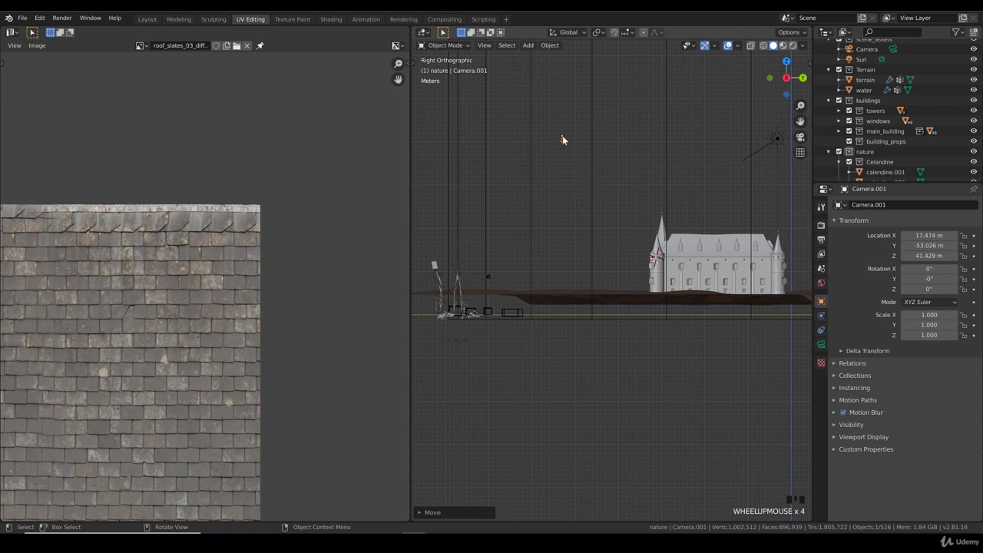
pyautogui.press('n')
pyautogui.press('n')
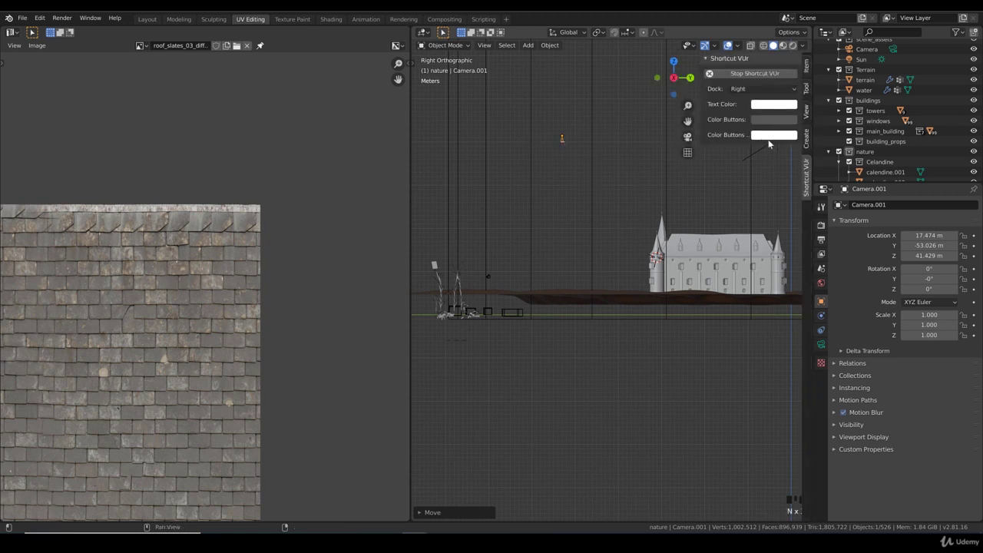
pyautogui.click(812, 67)
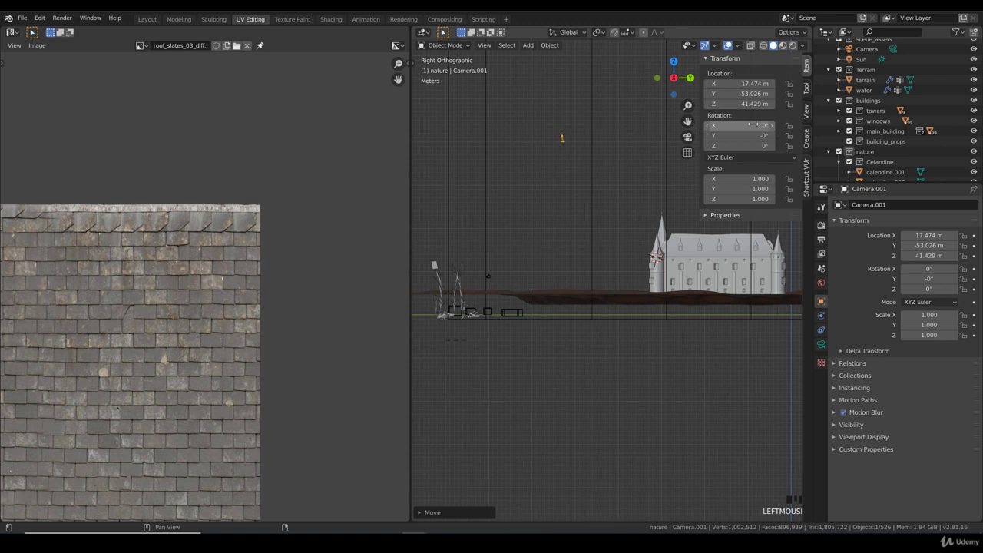
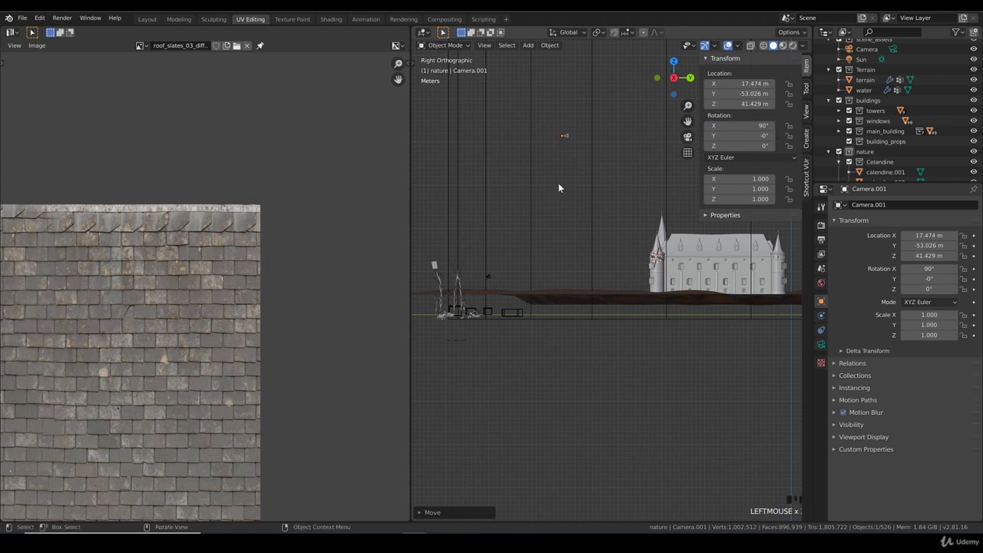
pyautogui.click(572, 189)
pyautogui.click(563, 140)
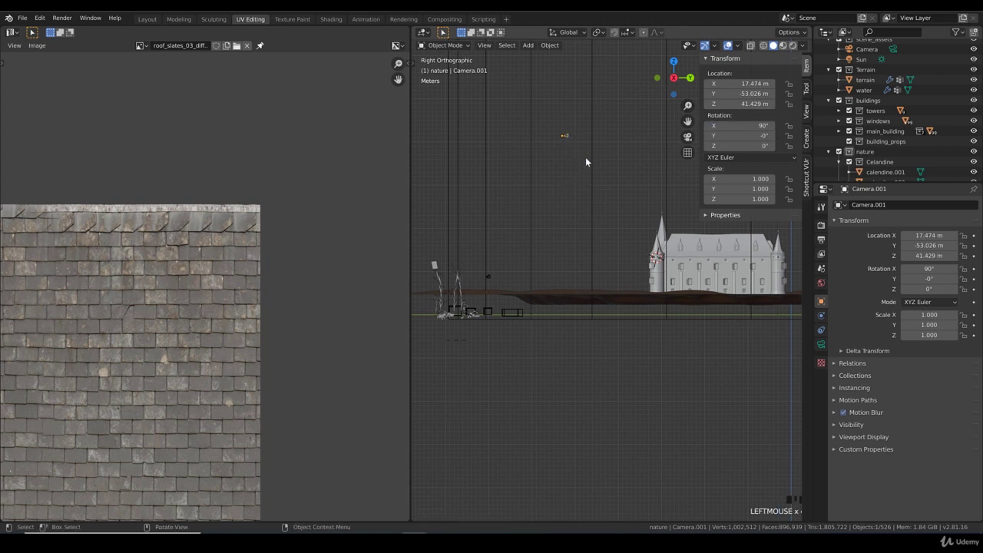
# Look through Camera.001 and start steering it toward the island in fly mode
pyautogui.press('n')
pyautogui.press('KP_0')
pyautogui.scroll(-3)
pyautogui.moveTo(566, 226); pyautogui.dragTo(665, 232)
pyautogui.press('shift+`')
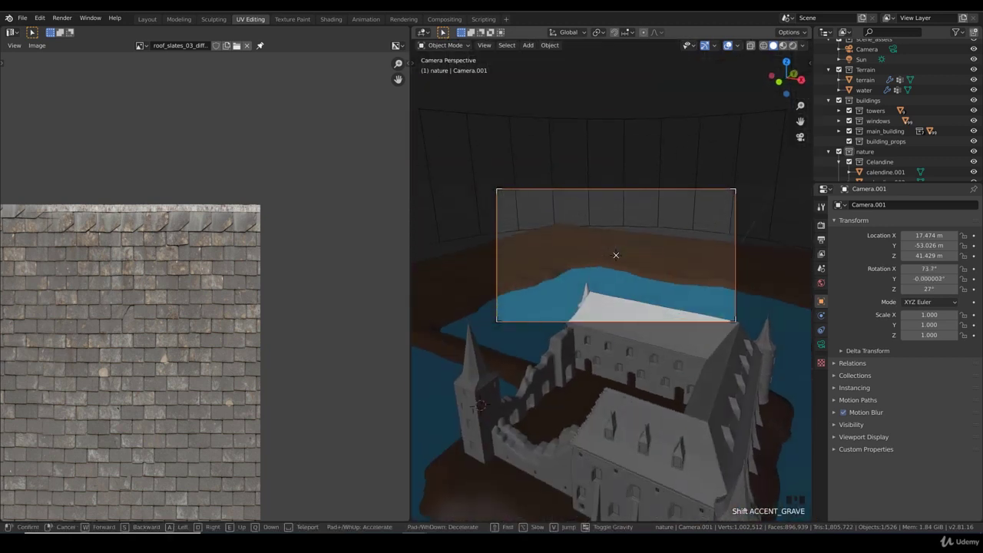
pyautogui.press('KP_7')
# Move and rotate Camera.001 from top view so the castle sits centred in its frame
pyautogui.scroll(-3)
pyautogui.press('g')
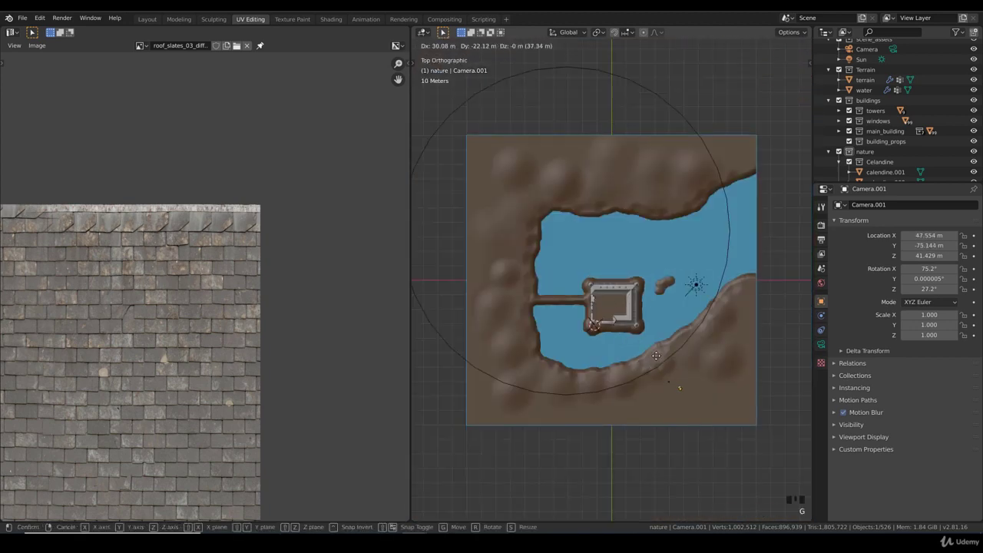
pyautogui.press('r')
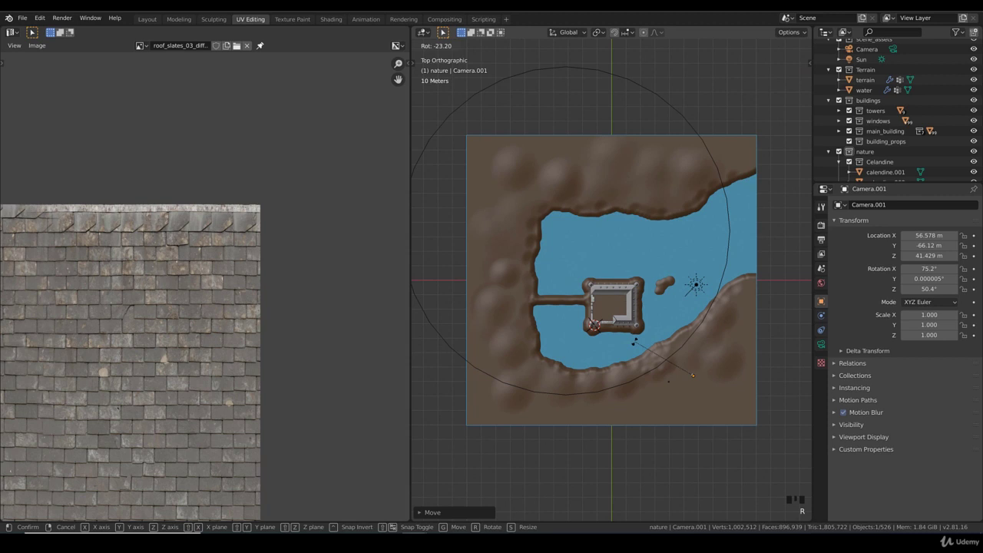
pyautogui.press('g')
pyautogui.press('KP_0')
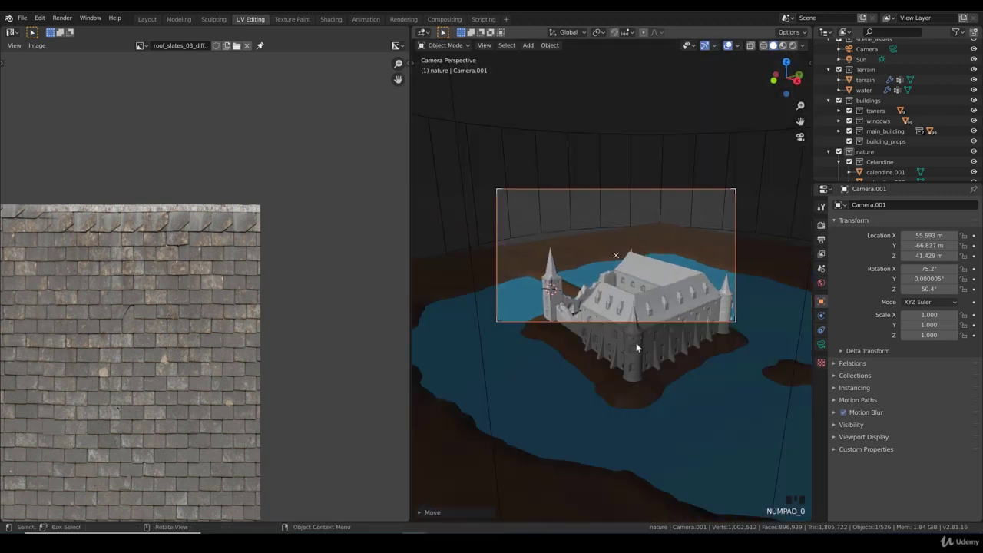
pyautogui.press('shift+`')
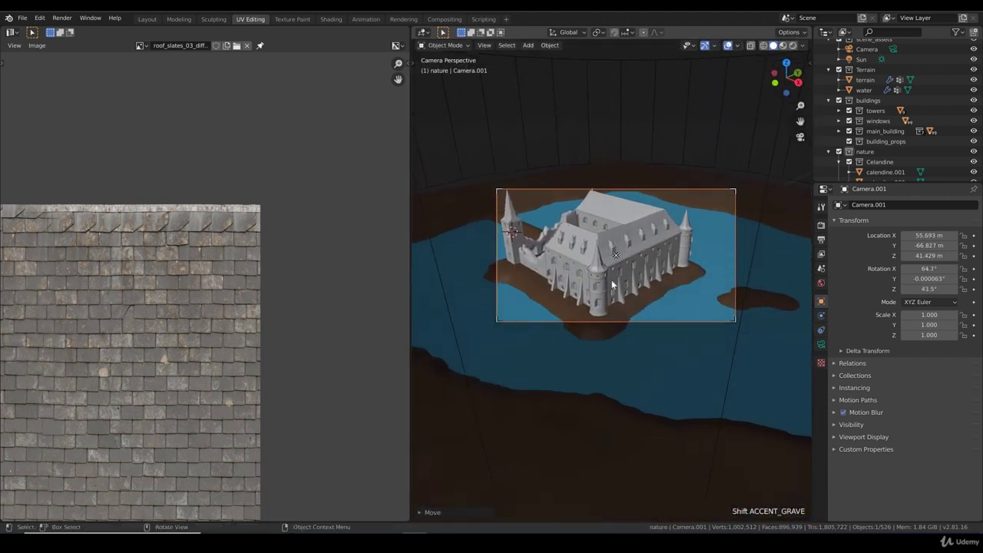
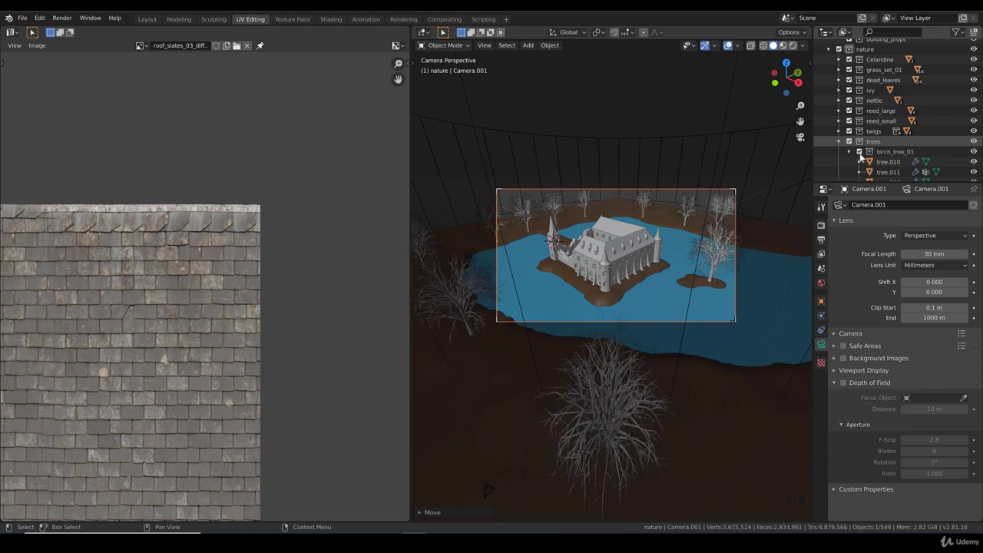
# Select Camera.001 in the Outliner and move it to a new position
pyautogui.scroll(-3)
pyautogui.click(850, 132)
pyautogui.click(851, 142)
pyautogui.click(839, 121)
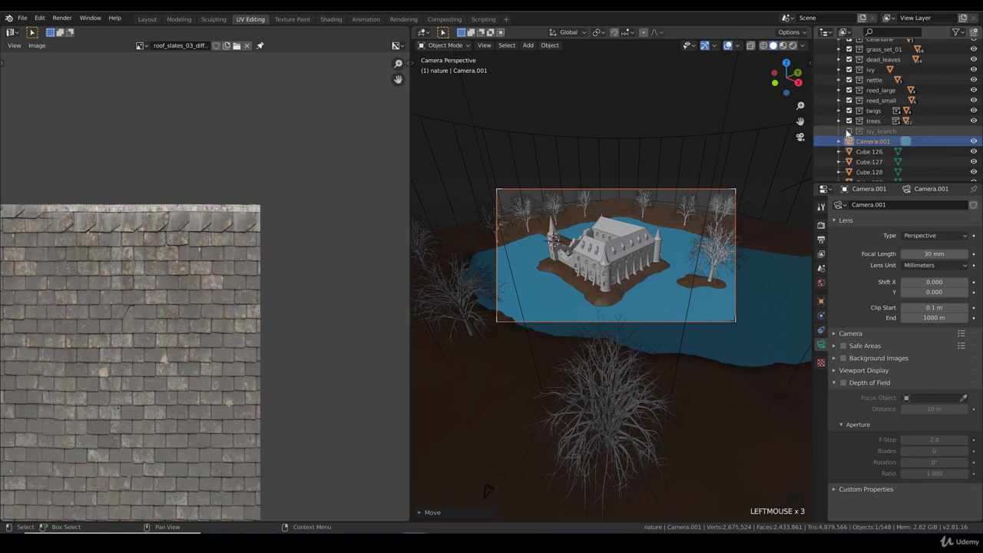
pyautogui.moveTo(849, 130); pyautogui.dragTo(657, 180)
pyautogui.scroll(3)
pyautogui.press('g')
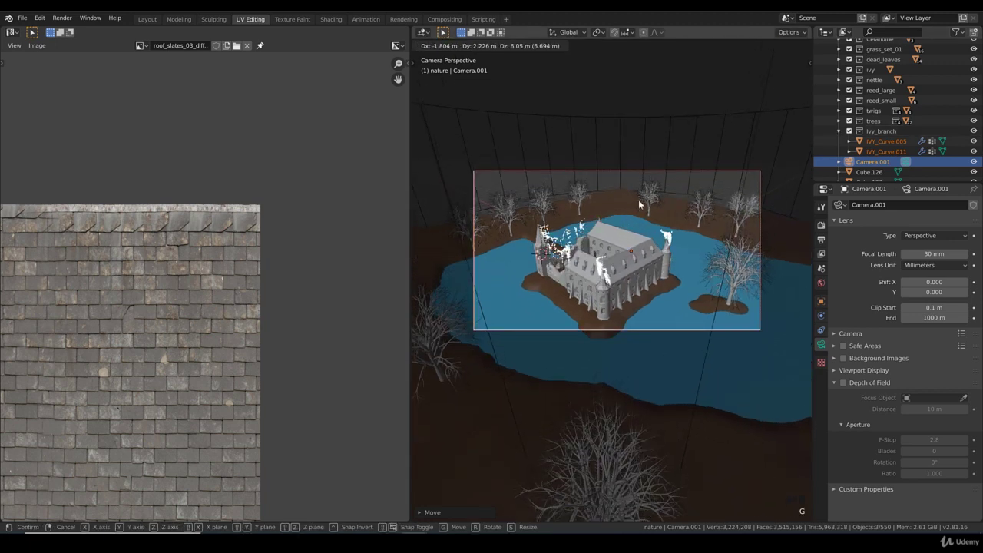
pyautogui.click(628, 131)
# Orbit the view to see Camera.001 in the scene and reach its Lens settings
pyautogui.scroll(-3)
pyautogui.moveTo(636, 170); pyautogui.dragTo(663, 182)
pyautogui.scroll(3)
pyautogui.scroll(3)
pyautogui.moveTo(676, 336); pyautogui.dragTo(684, 413)
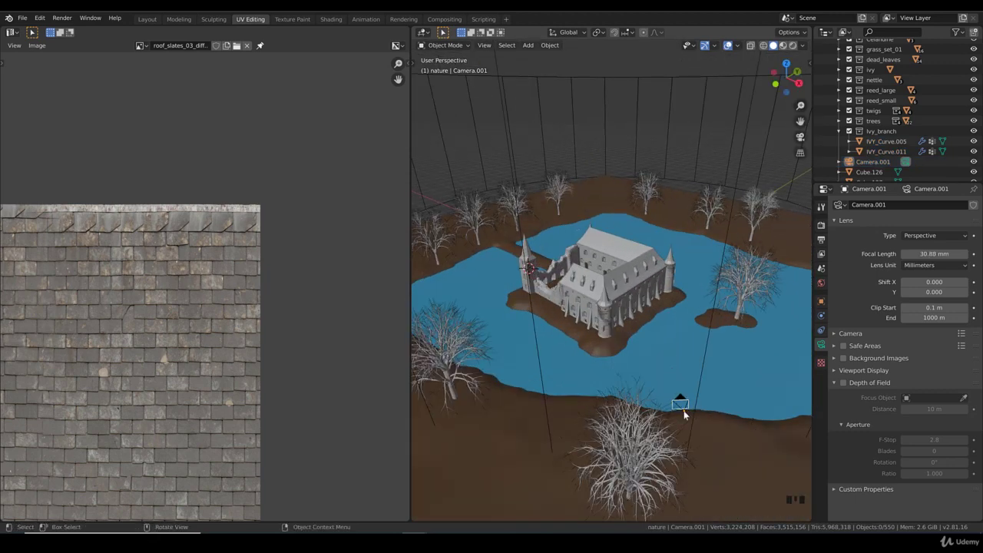
pyautogui.click(686, 412)
pyautogui.moveTo(697, 414); pyautogui.dragTo(671, 313)
pyautogui.scroll(3)
pyautogui.scroll(-3)
pyautogui.moveTo(676, 308); pyautogui.dragTo(652, 254)
pyautogui.click(651, 254)
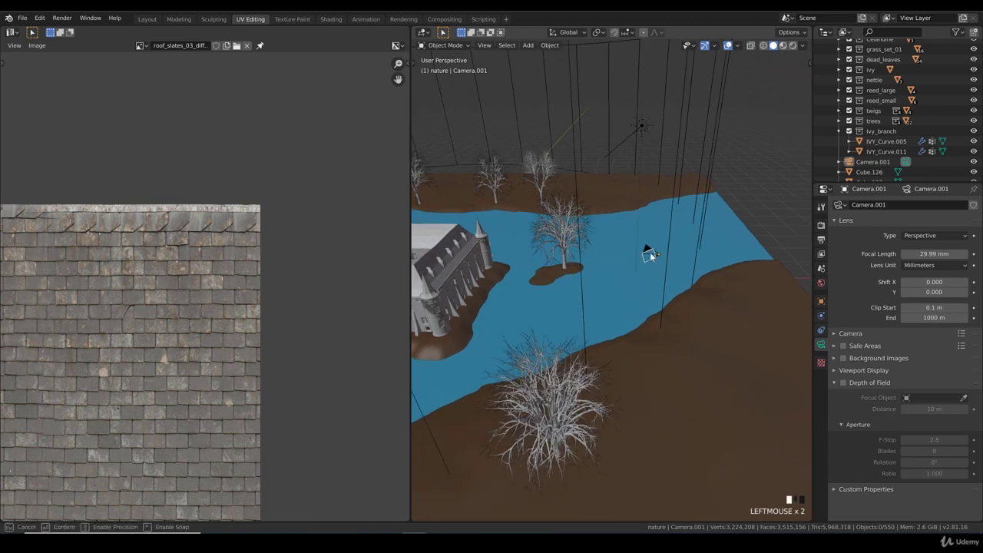
# Set Camera.001's focal length to 33.6 mm and reselect the camera
pyautogui.click(652, 255)
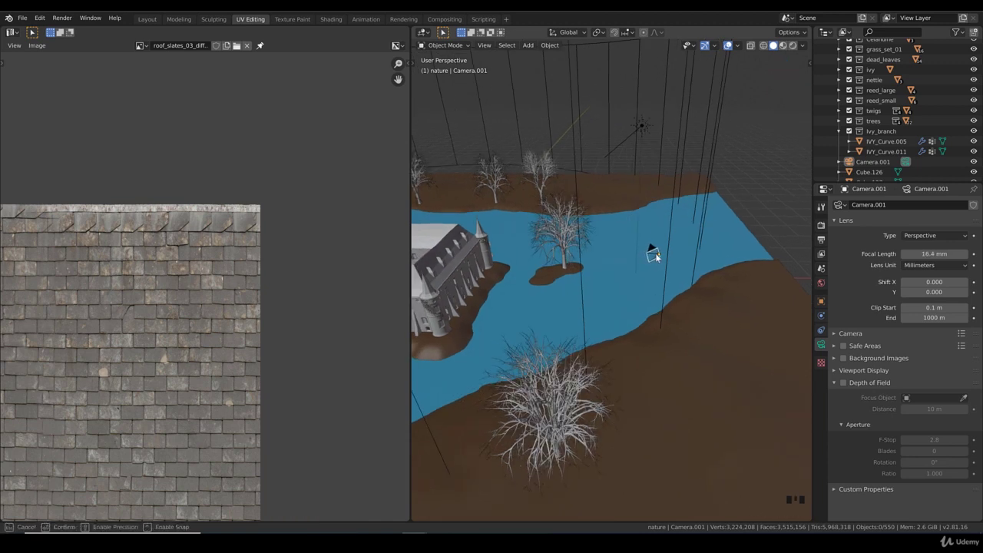
pyautogui.moveTo(652, 255); pyautogui.dragTo(682, 265)
pyautogui.scroll(3)
pyautogui.scroll(-3)
pyautogui.moveTo(679, 270); pyautogui.dragTo(939, 148)
pyautogui.scroll(-3)
pyautogui.click(886, 117)
pyautogui.click(886, 120)
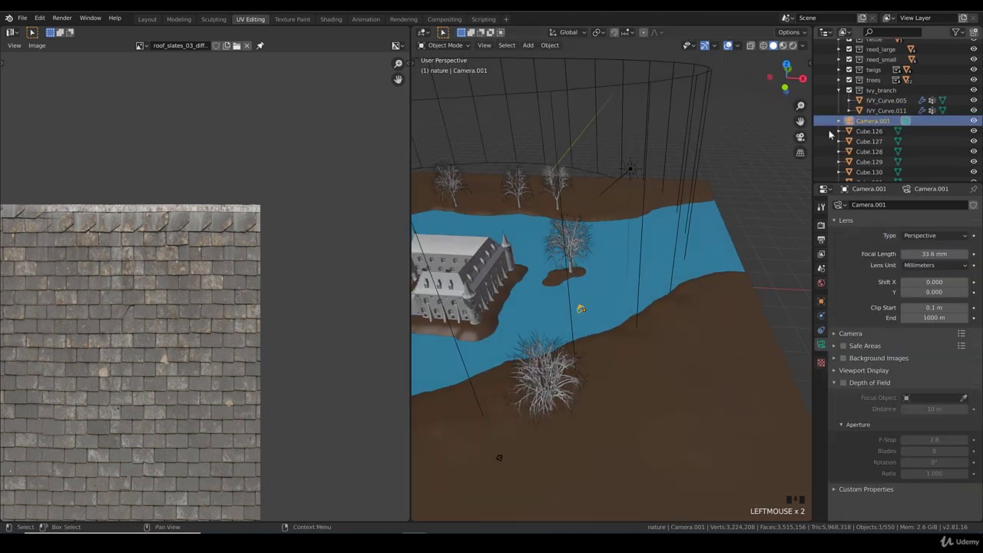
# View through Camera.001, move it from front view and steer the framing in fly mode
pyautogui.press('KP_0')
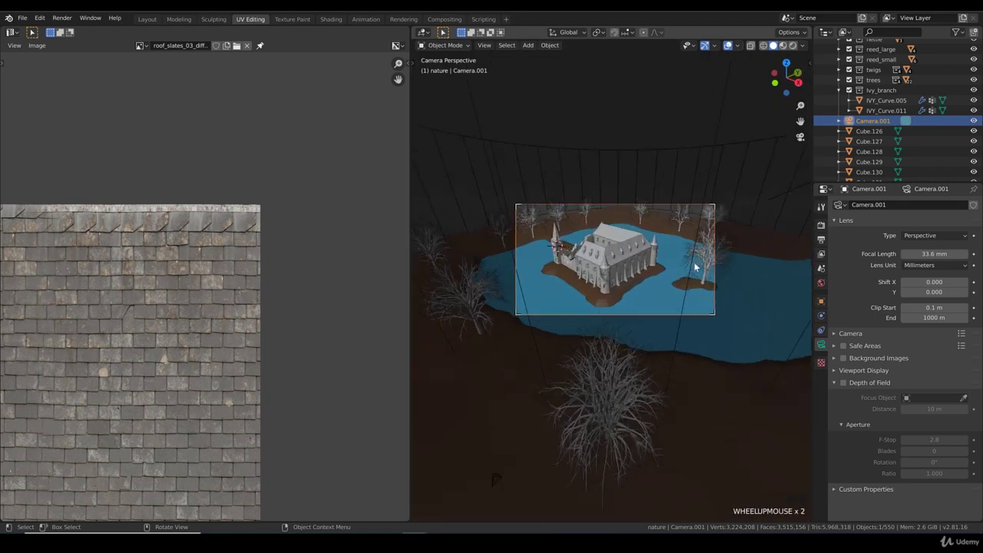
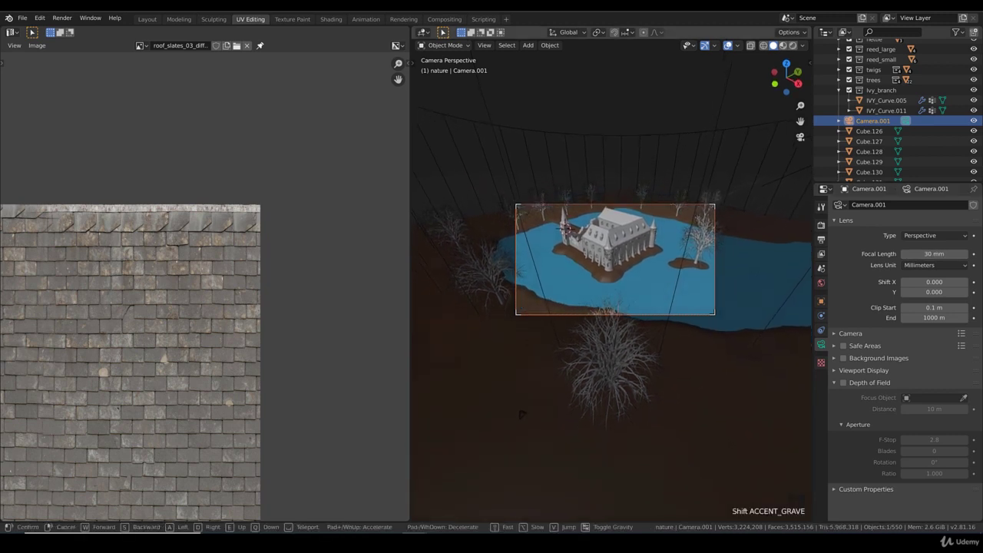
pyautogui.press('g')
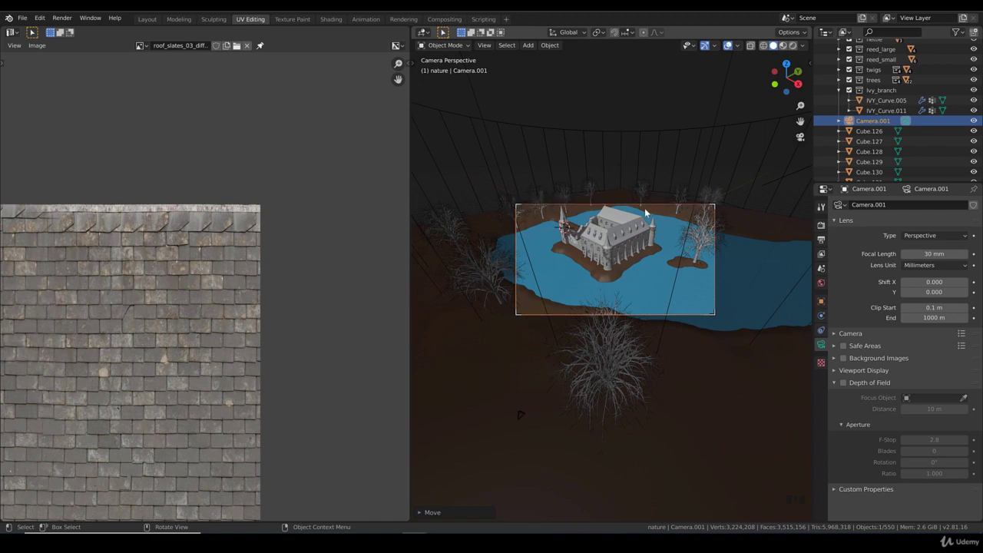
pyautogui.press('KP_1')
pyautogui.scroll(-3)
pyautogui.press('g')
pyautogui.press('KP_0')
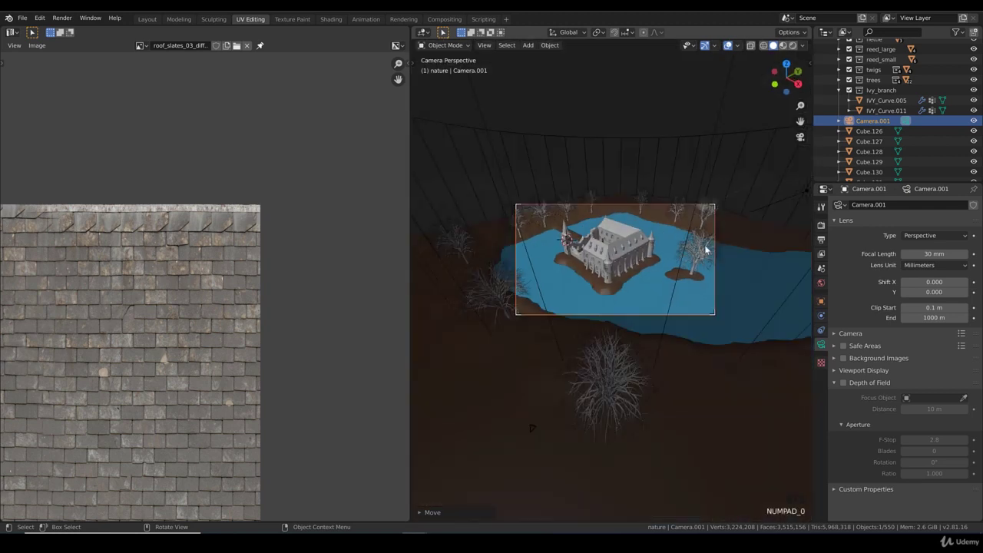
pyautogui.press('shift+`')
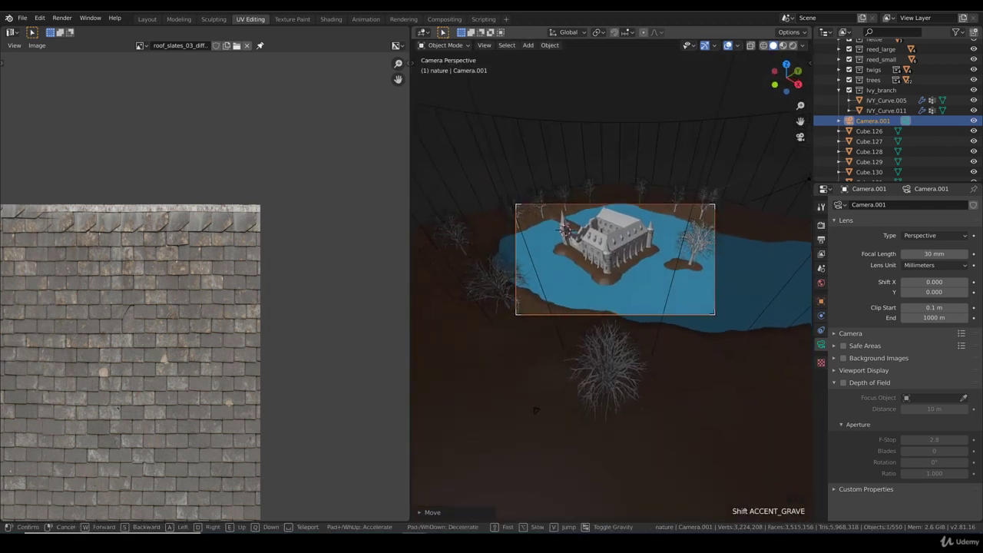
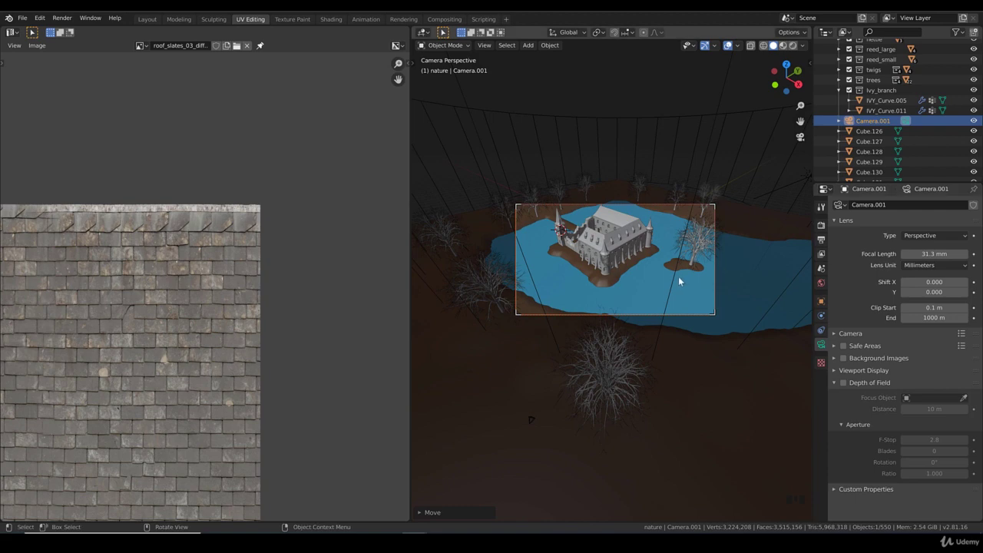
# Shift Camera.001 from top view and refine its framing of the whole castle island
pyautogui.press('KP_7')
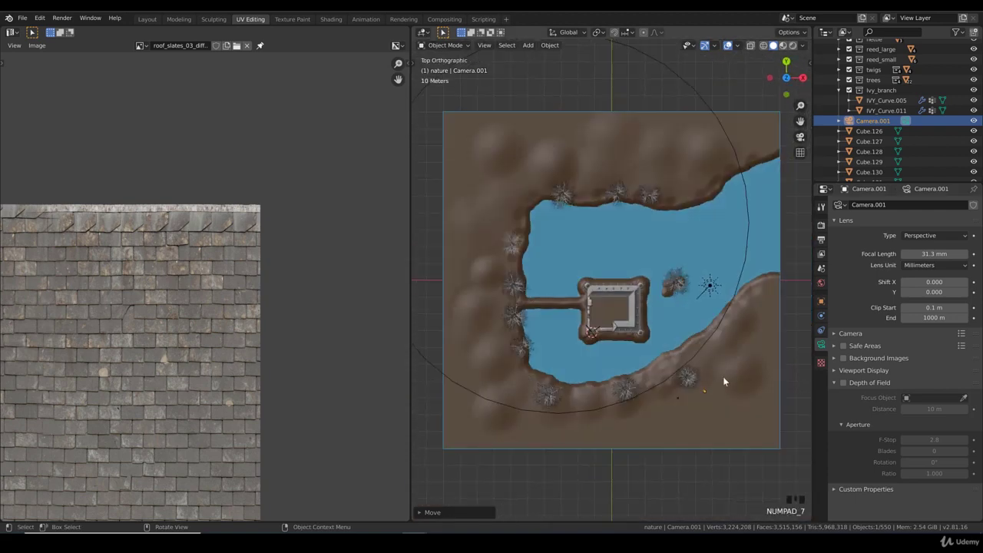
pyautogui.press('g')
pyautogui.press('KP_0')
pyautogui.press('g')
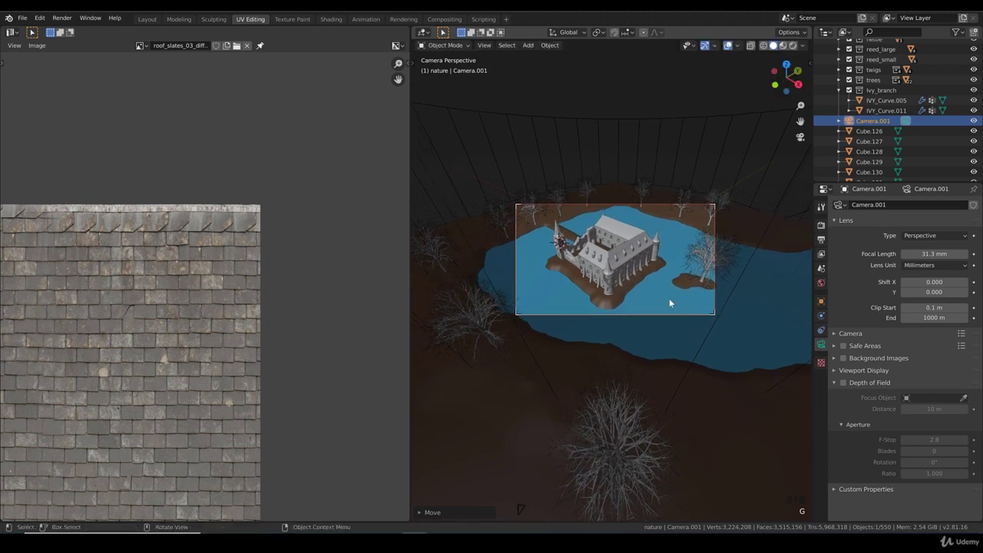
pyautogui.press('shift+`')
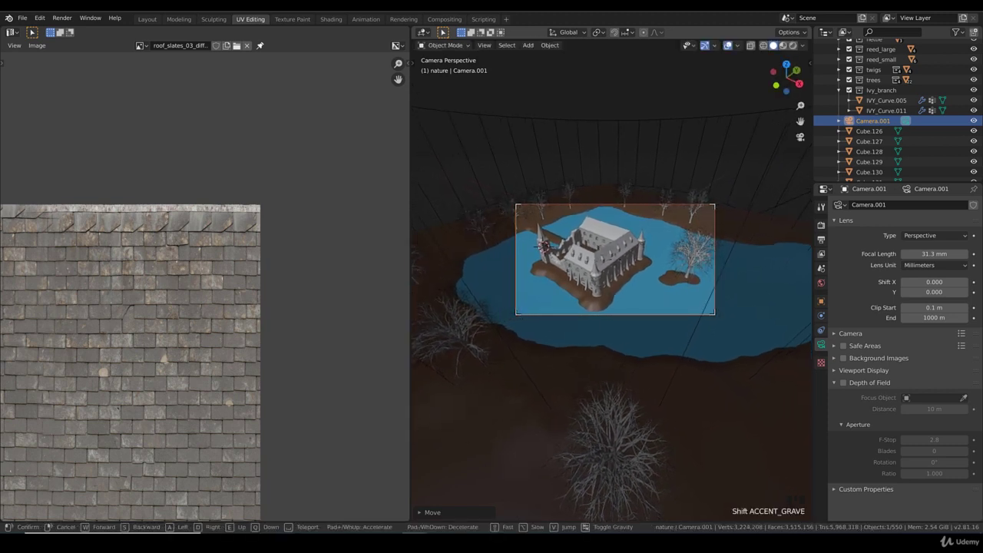
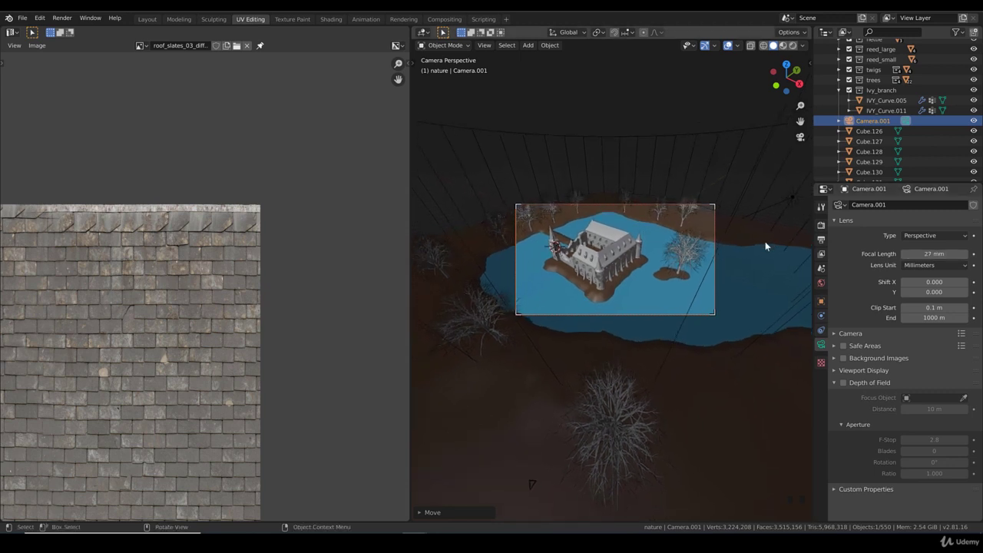
# Move Camera.001 closer twice so the castle fills more of its 27 mm frame
pyautogui.press('g')
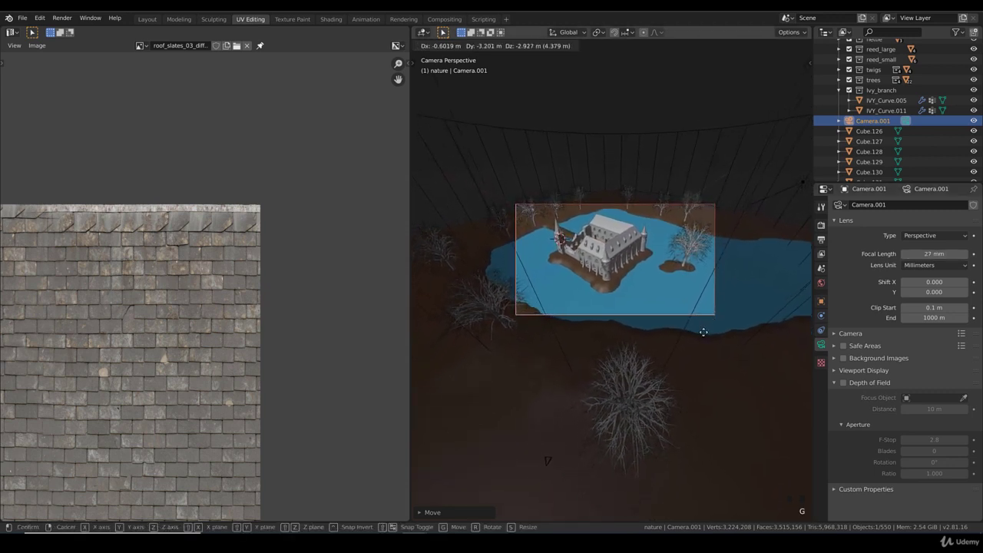
pyautogui.press('shift+`')
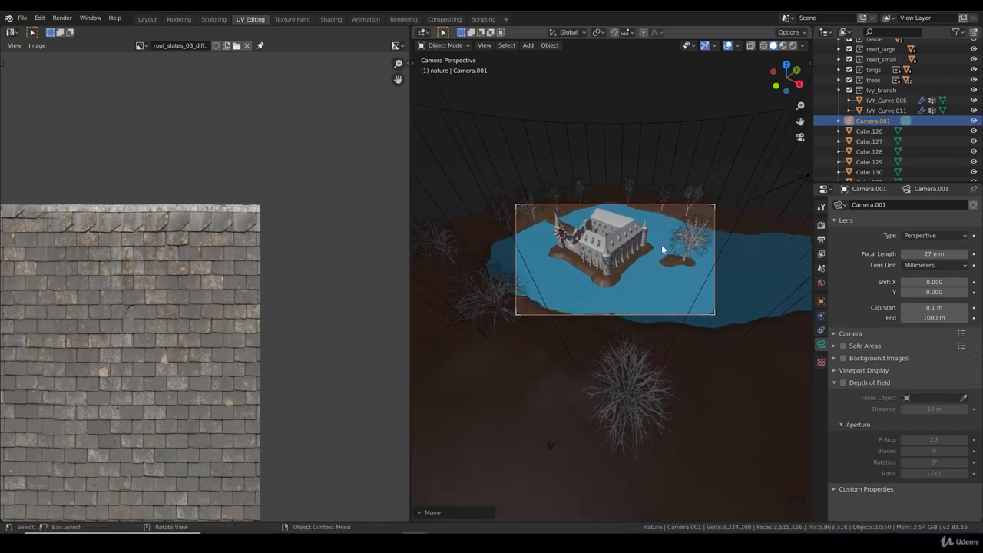
pyautogui.scroll(3)
pyautogui.press('g')
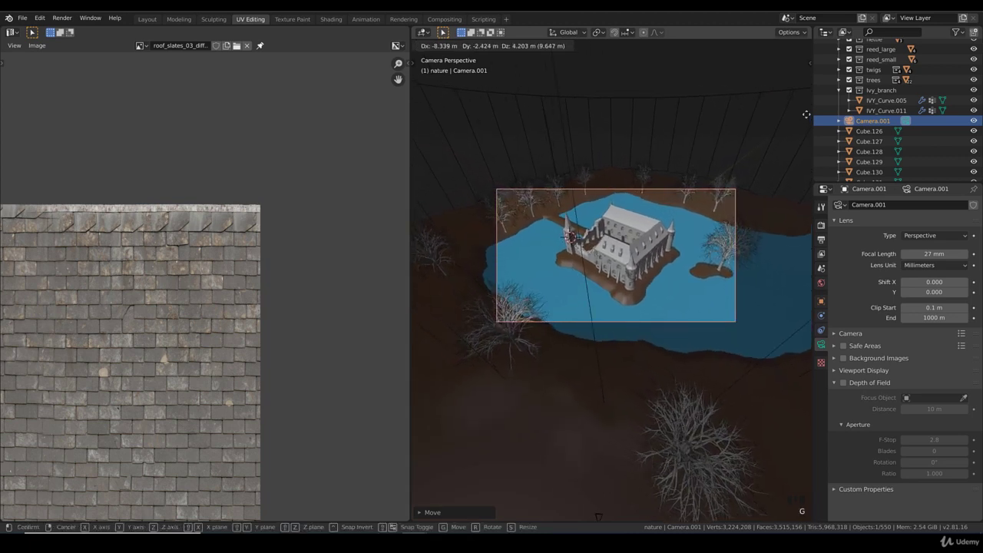
pyautogui.press('shift+`')
pyautogui.press('shift+`')
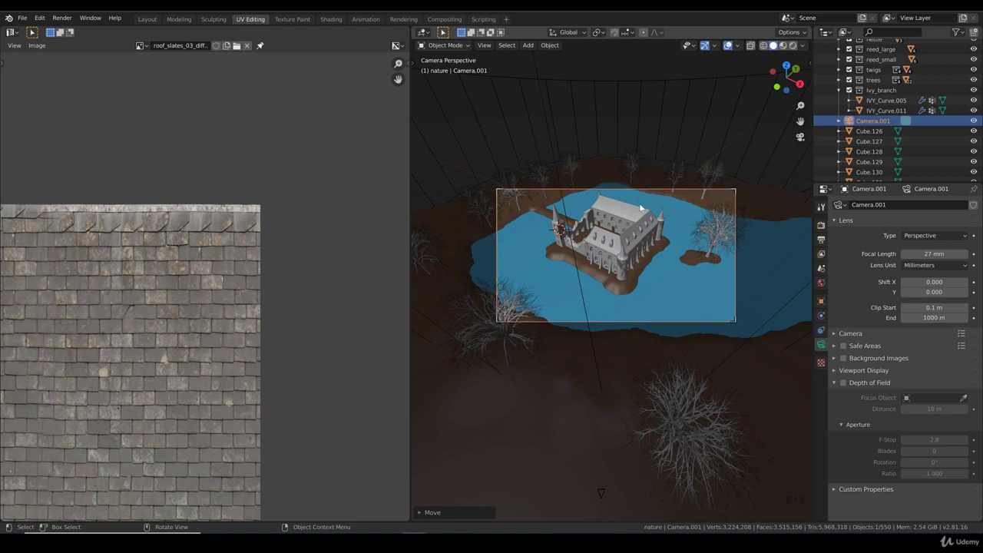
# Add a new Camera.002 with a 50 mm lens and switch to Right view
pyautogui.press('KP_7')
pyautogui.moveTo(529, 46); pyautogui.dragTo(622, 275)
pyautogui.scroll(-3)
pyautogui.press('KP_3')
pyautogui.scroll(3)
# Review Camera.002's transform values and move it toward the castle
pyautogui.press('g')
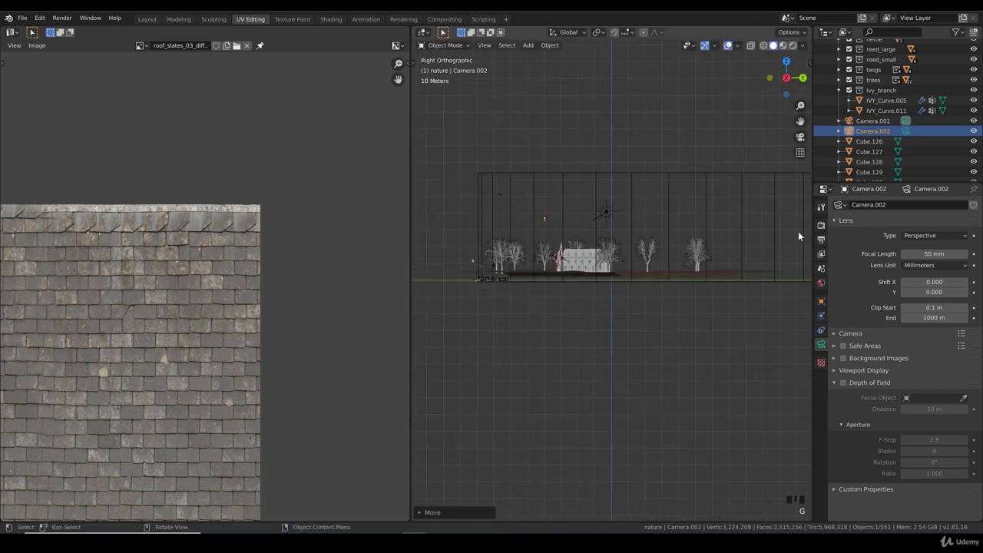
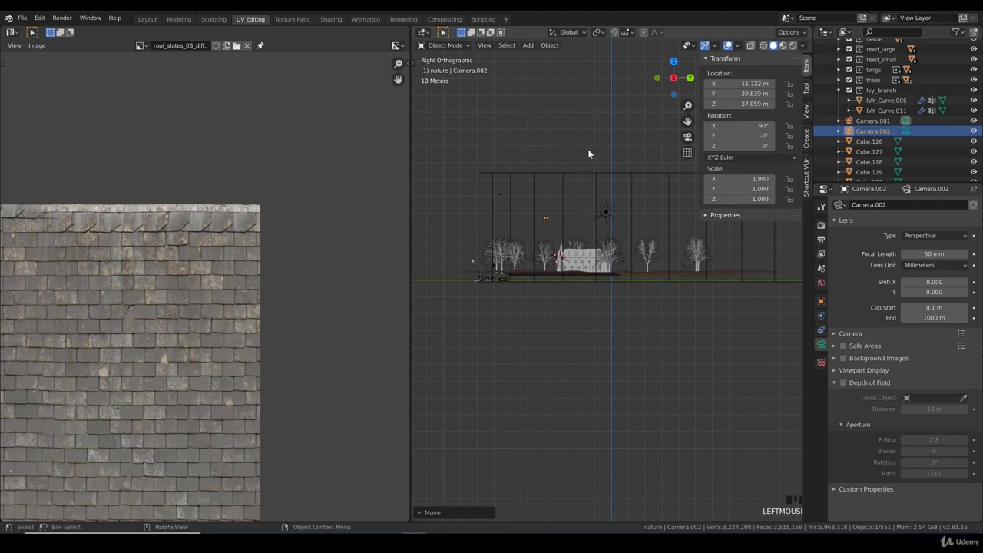
pyautogui.click(589, 124)
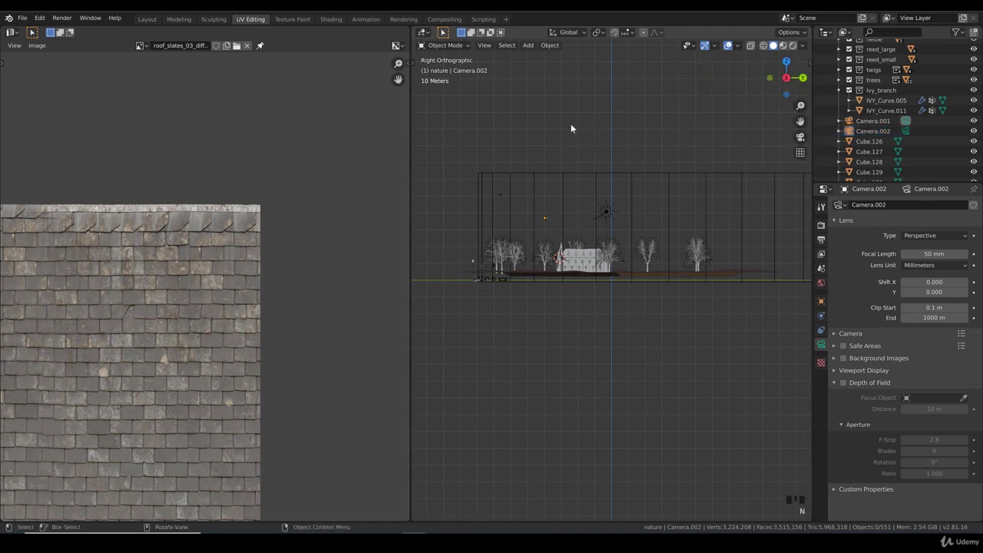
pyautogui.press('KP_7')
pyautogui.press('g')
pyautogui.moveTo(718, 499); pyautogui.dragTo(692, 396)
pyautogui.scroll(-3)
pyautogui.scroll(-3)
# Zoom in close to the castle and try a wider focal length for Camera.002
pyautogui.scroll(3)
pyautogui.scroll(3)
pyautogui.scroll(3)
pyautogui.moveTo(620, 255); pyautogui.dragTo(605, 227)
pyautogui.scroll(3)
pyautogui.moveTo(600, 226); pyautogui.dragTo(505, 178)
pyautogui.click(506, 178)
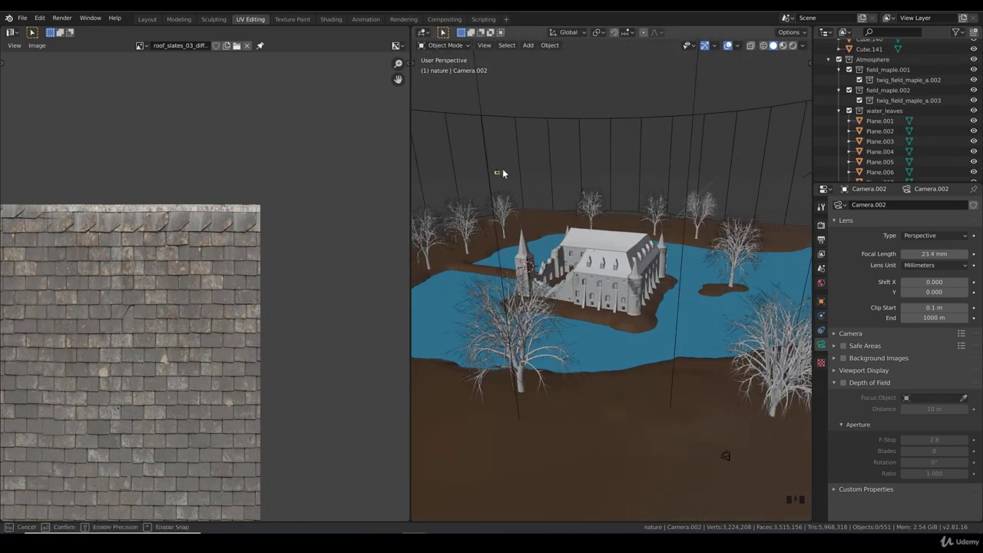
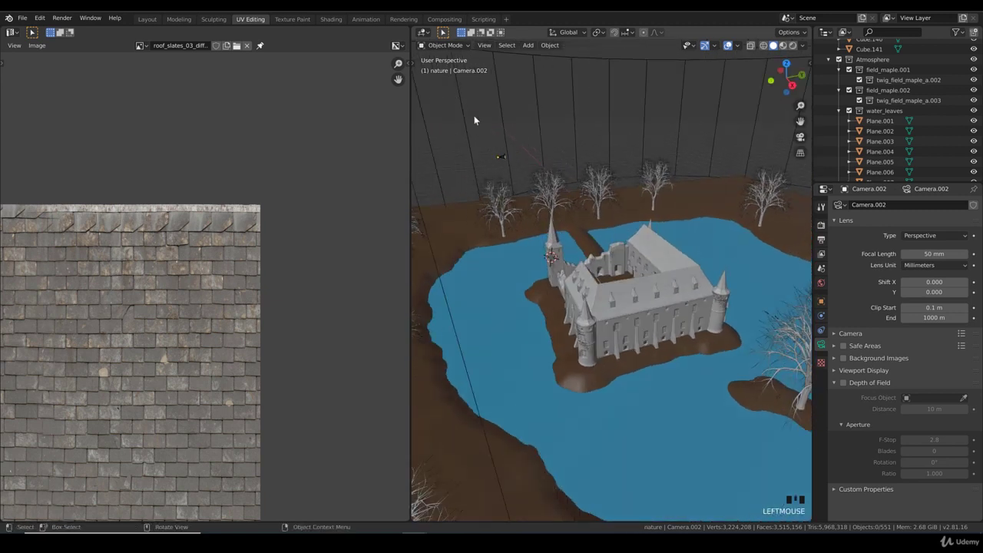
# Look through Camera.002 and orbit the view to locate the ruined wall beside the tower
pyautogui.press('t')
pyautogui.click(503, 159)
pyautogui.moveTo(514, 184); pyautogui.dragTo(528, 234)
pyautogui.scroll(3)
pyautogui.moveTo(523, 237); pyautogui.dragTo(545, 199)
pyautogui.click(545, 199)
pyautogui.doubleClick(544, 201)
pyautogui.press('KP_0')
pyautogui.press('KP_7')
pyautogui.scroll(-3)
pyautogui.moveTo(647, 285); pyautogui.dragTo(527, 46)
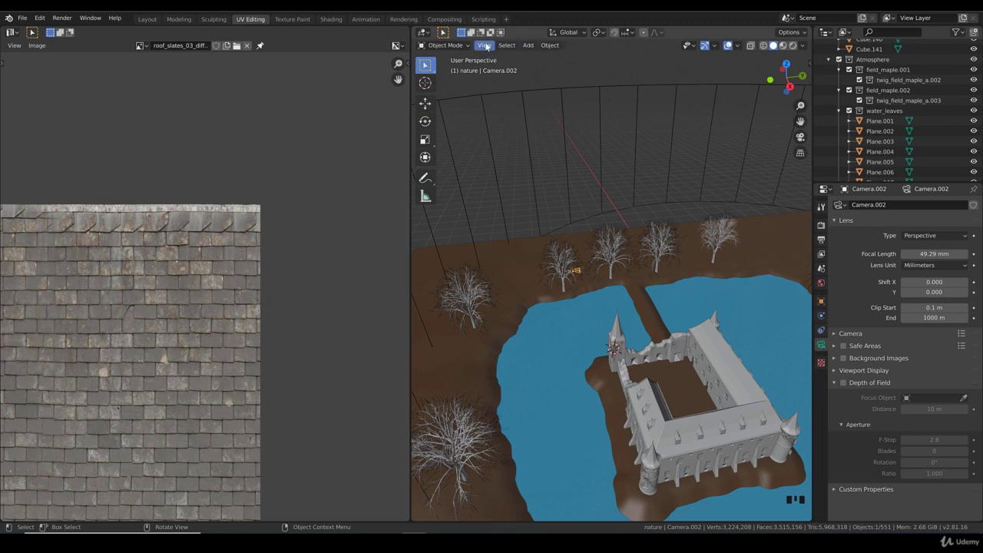
pyautogui.moveTo(483, 43); pyautogui.dragTo(667, 240)
# Fly and nudge Camera.002 so the ruined castle wall is centred in its frame
pyautogui.press('shift+`')
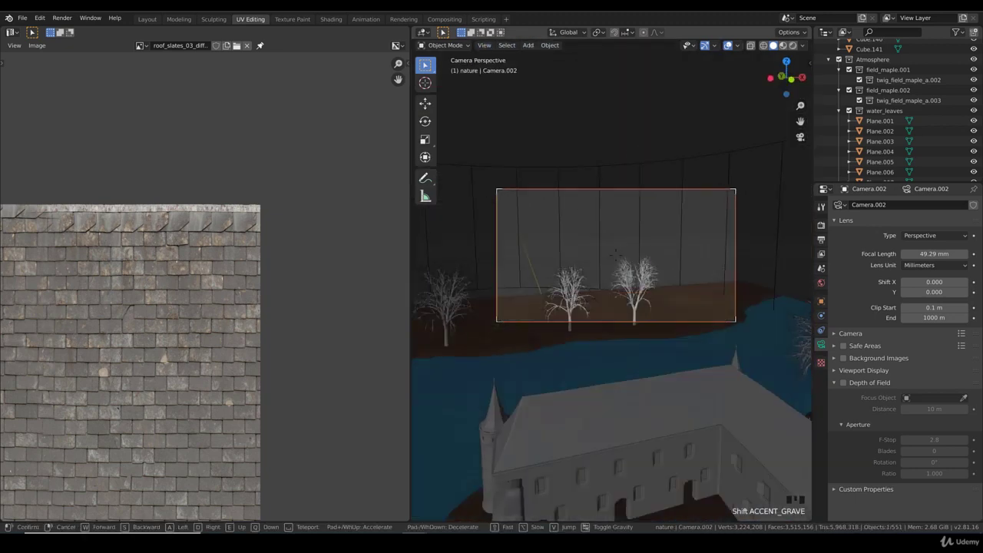
pyautogui.press('g')
pyautogui.press('g')
pyautogui.press('g')
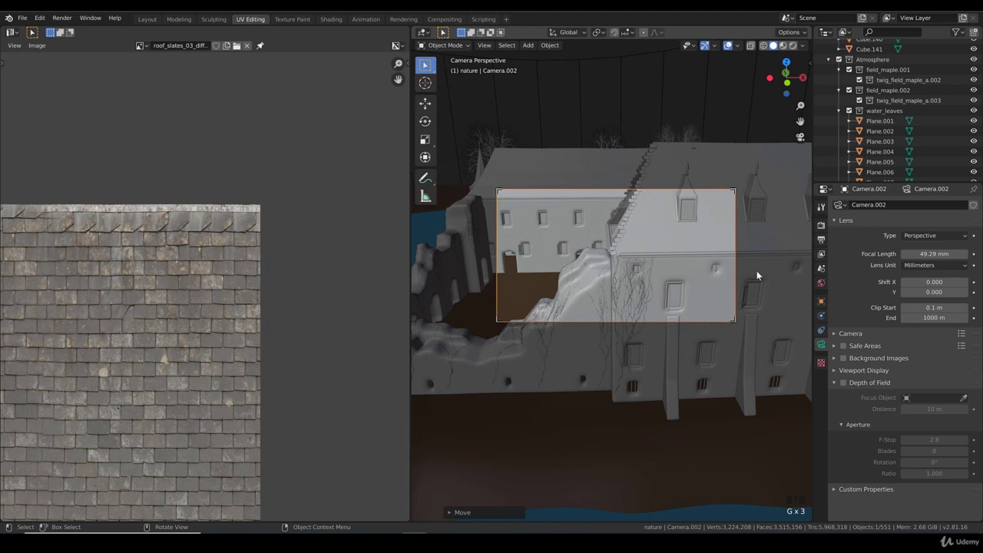
pyautogui.press('shift+`')
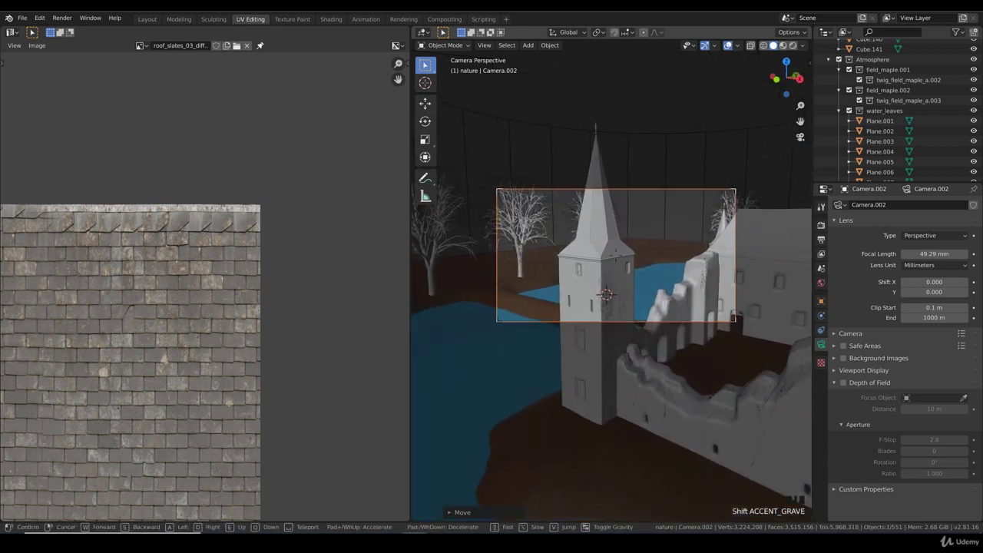
pyautogui.press('g')
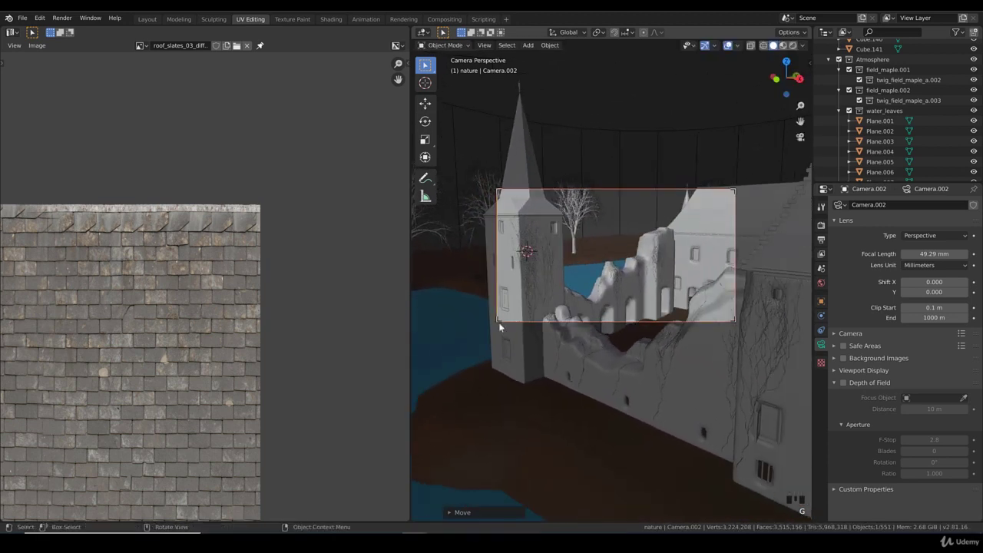
pyautogui.press('g')
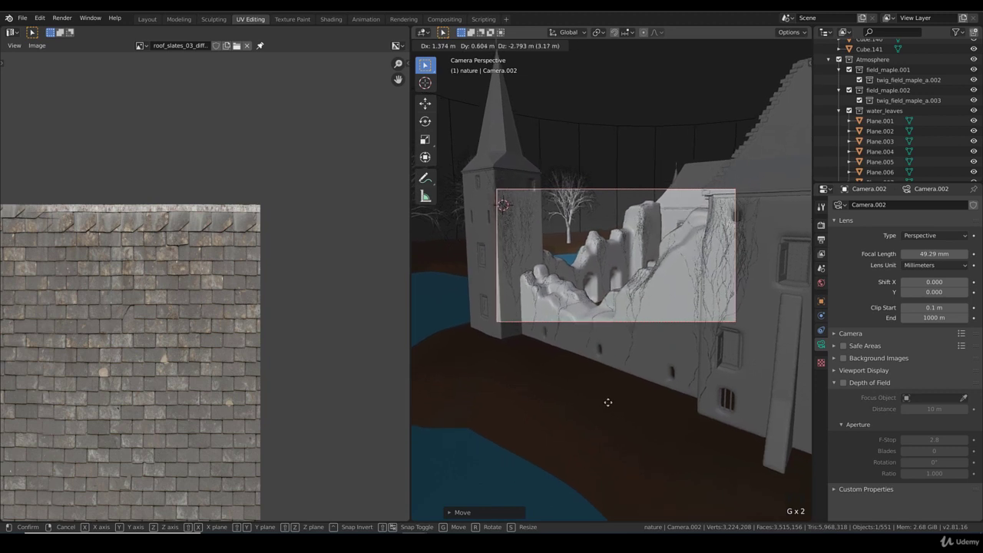
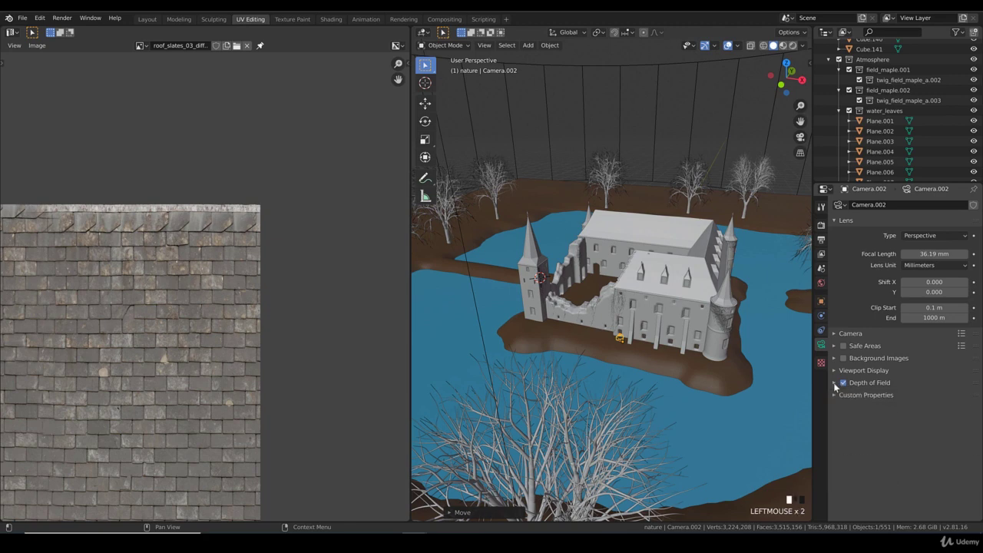
# Enable Limits in Camera.002's Viewport Display so its clipping range is drawn in the scene
pyautogui.click(835, 372)
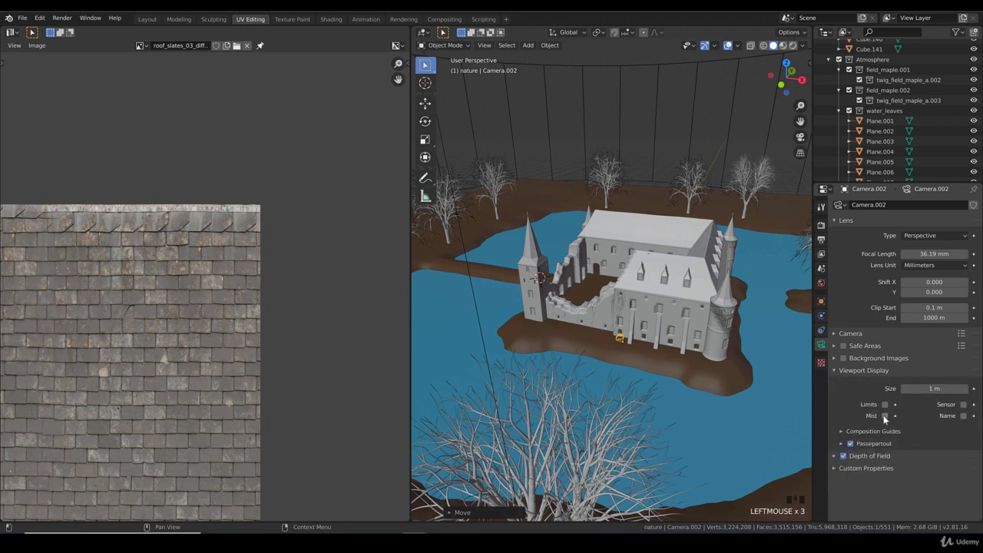
pyautogui.click(888, 407)
pyautogui.moveTo(622, 372); pyautogui.dragTo(684, 367)
pyautogui.scroll(3)
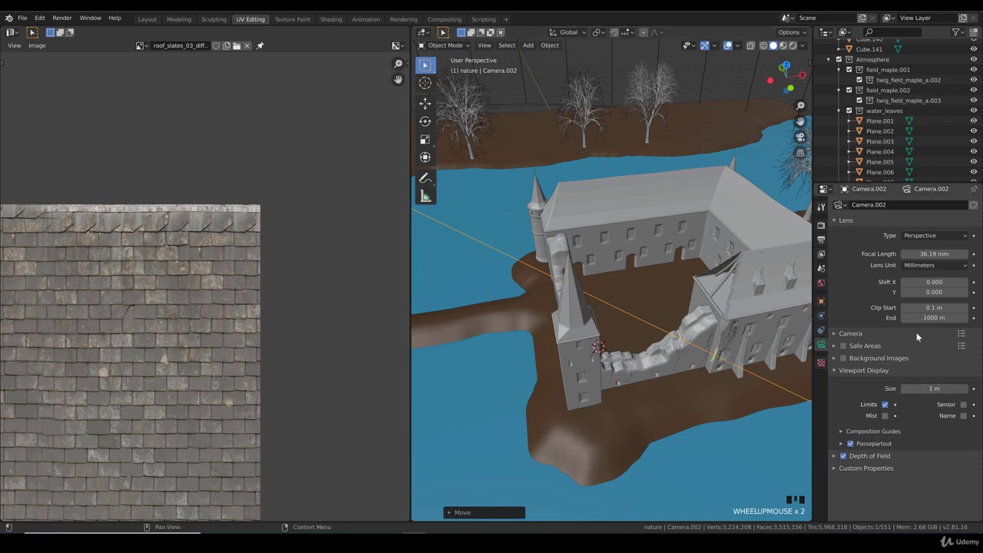
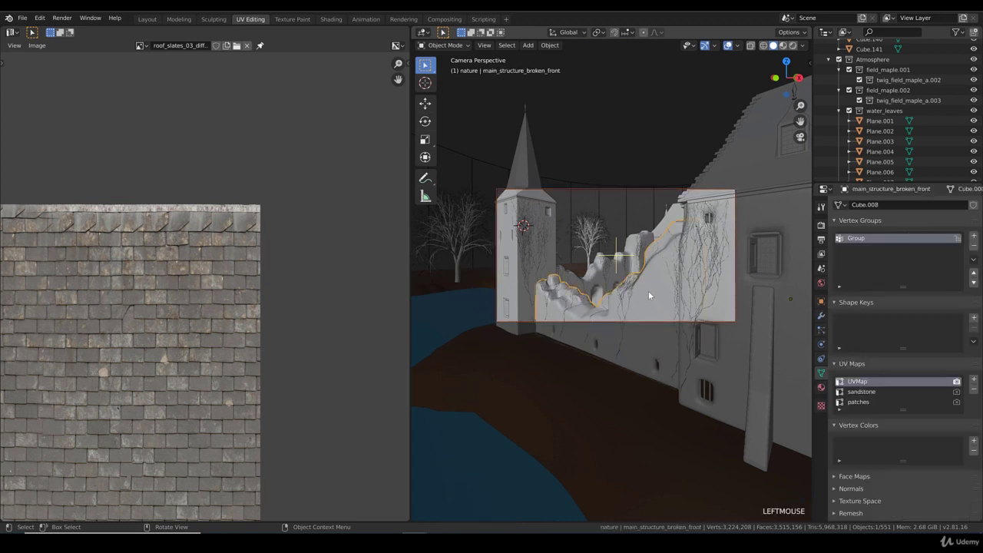
# Select a tower and check its UV Maps list shows UVMap, sandstone and patches
pyautogui.click(735, 355)
pyautogui.click(519, 304)
pyautogui.scroll(-3)
pyautogui.moveTo(600, 309); pyautogui.dragTo(618, 313)
pyautogui.scroll(-3)
pyautogui.moveTo(654, 311); pyautogui.dragTo(647, 339)
pyautogui.click(647, 340)
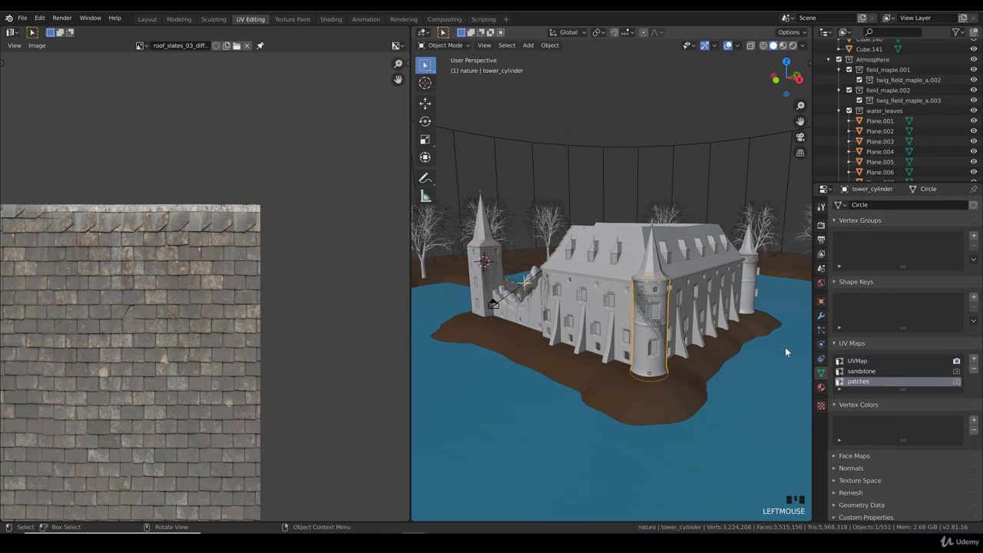
# Select main_structure and another tower, confirming each lists UVMap, sandstone and patches
pyautogui.click(873, 361)
pyautogui.click(752, 295)
pyautogui.click(856, 363)
pyautogui.click(695, 301)
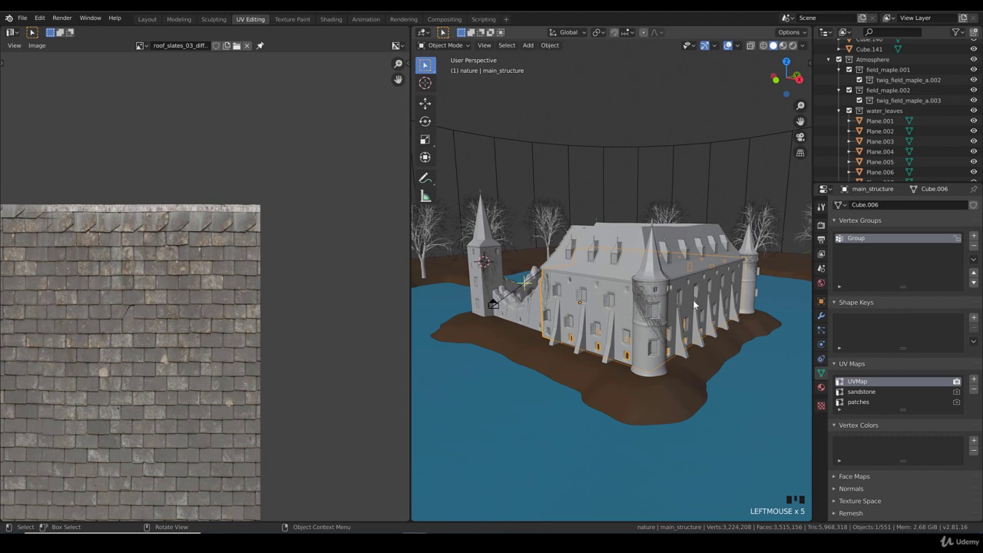